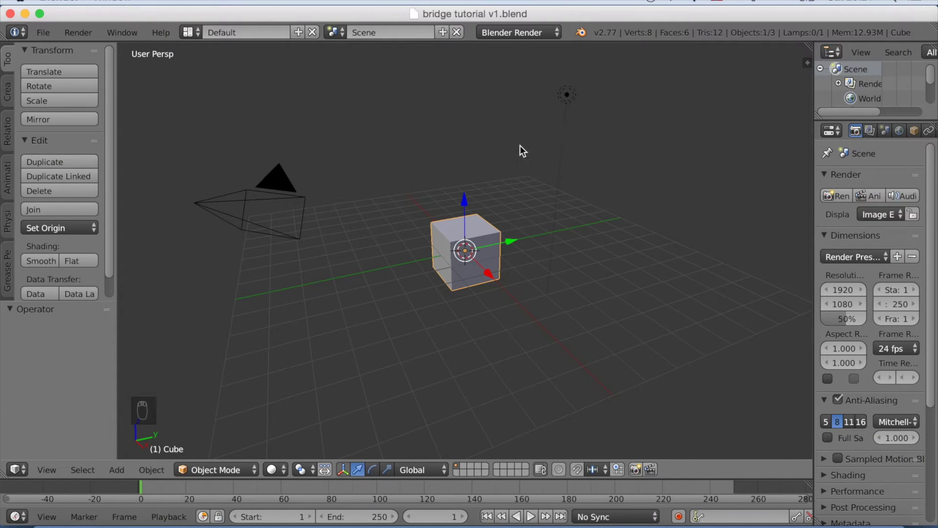
# - Set the render engine to Cycles Render in the top header
pyautogui.moveTo(524, 39); pyautogui.dragTo(525, 82)
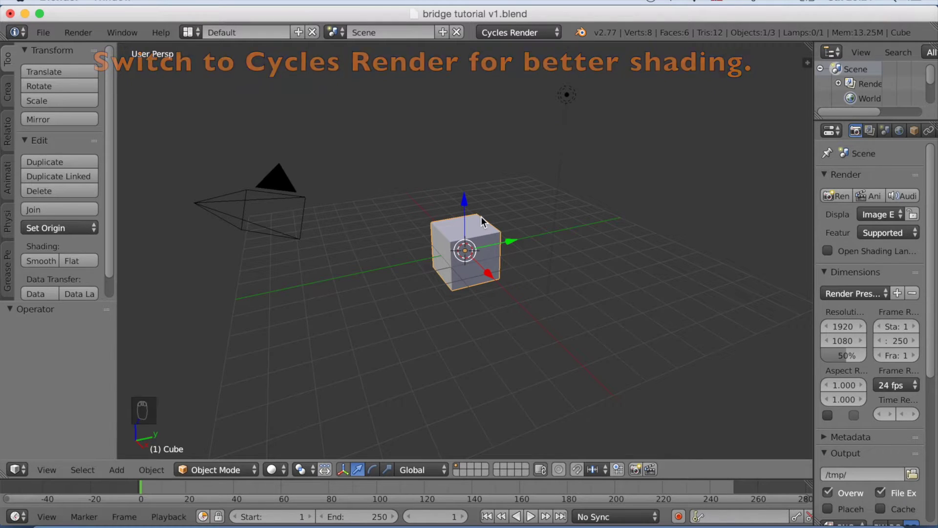
# - Flatten the default cube into a thin slab from front view
pyautogui.press('KP_1')
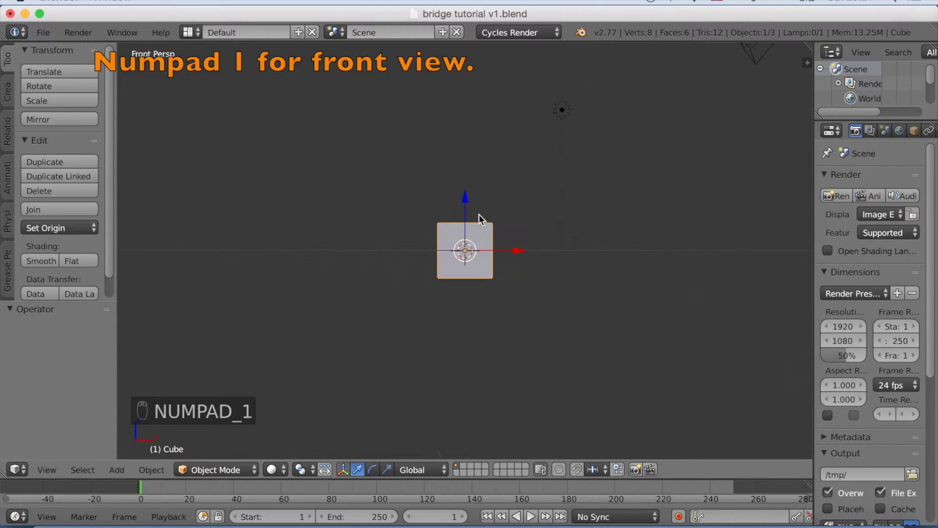
pyautogui.press('s')
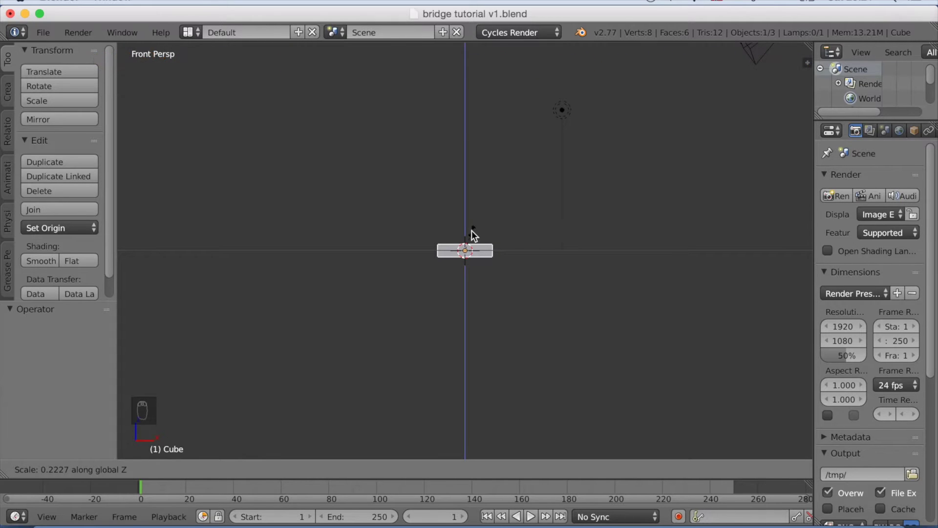
pyautogui.moveTo(474, 232); pyautogui.dragTo(500, 259)
pyautogui.press('KP_3')
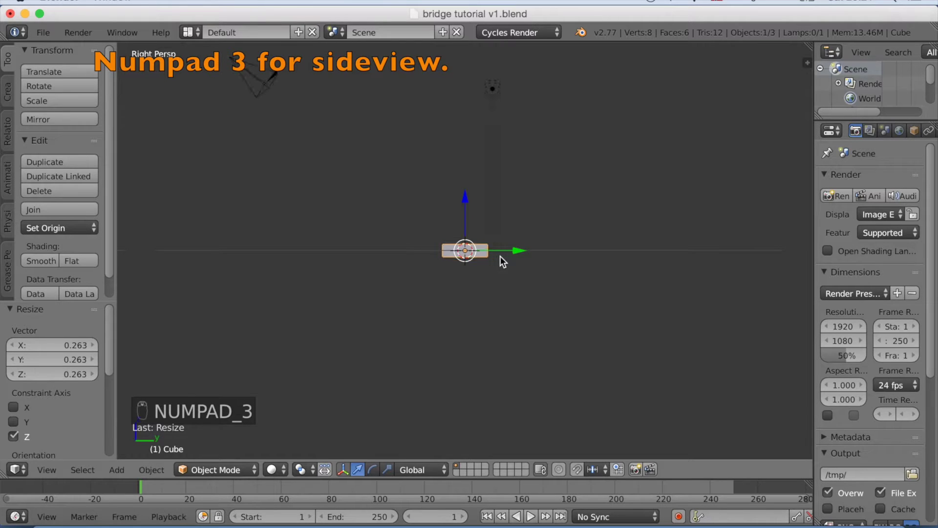
# - Stretch the slab along its length into a long deck from side view
pyautogui.press('s')
pyautogui.moveTo(498, 256); pyautogui.dragTo(498, 256)
pyautogui.moveTo(499, 256); pyautogui.dragTo(498, 255)
pyautogui.click(498, 256)
pyautogui.moveTo(498, 256); pyautogui.dragTo(567, 262)
# - Thin the deck slab slightly and duplicate it with Shift+D
pyautogui.press('s')
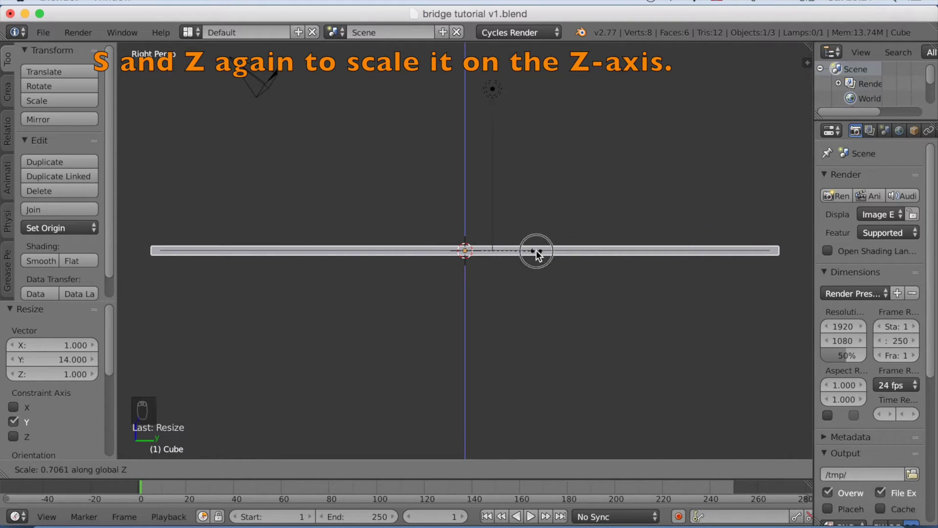
pyautogui.moveTo(536, 253); pyautogui.dragTo(537, 253)
pyautogui.press('shift+d')
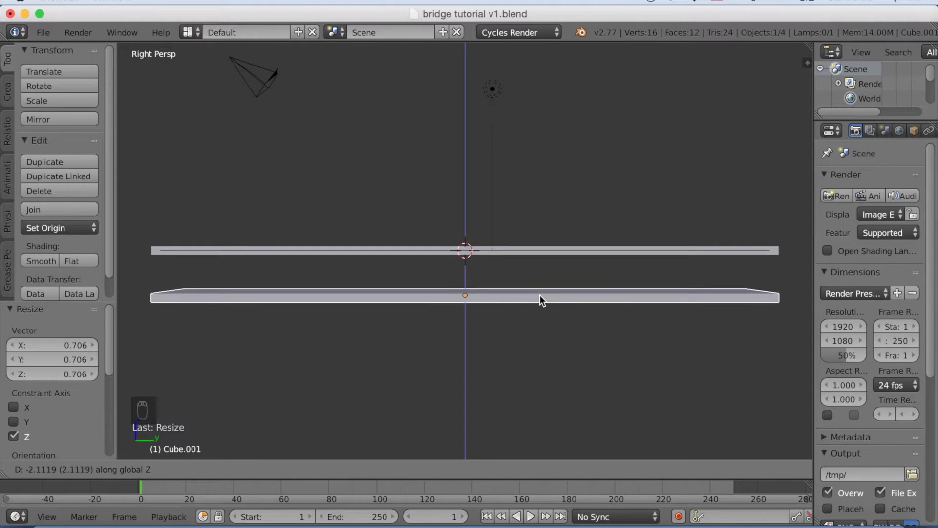
# - Lower the duplicate beneath the deck and scale it longer than the deck
pyautogui.moveTo(544, 299); pyautogui.dragTo(574, 320)
pyautogui.press('s')
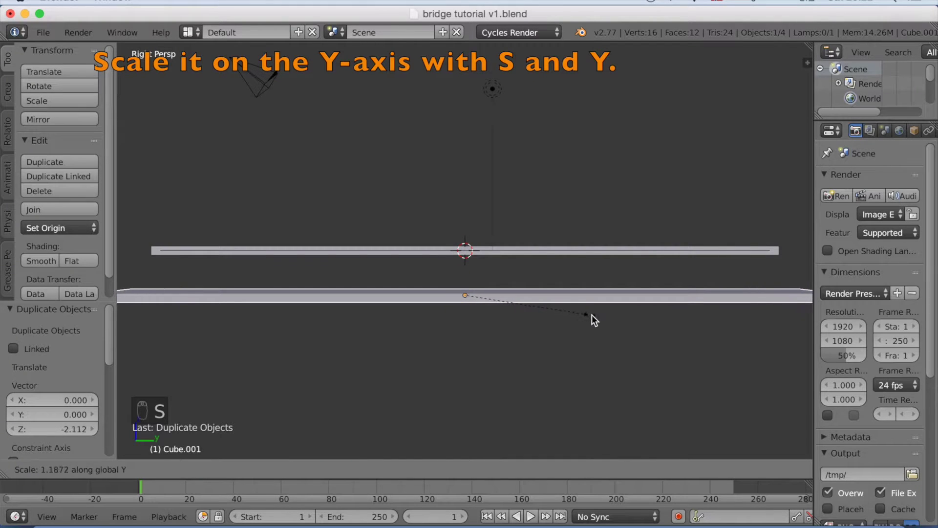
pyautogui.moveTo(619, 322); pyautogui.dragTo(573, 310)
pyautogui.middleClick(573, 310)
pyautogui.moveTo(246, 470); pyautogui.dragTo(246, 416)
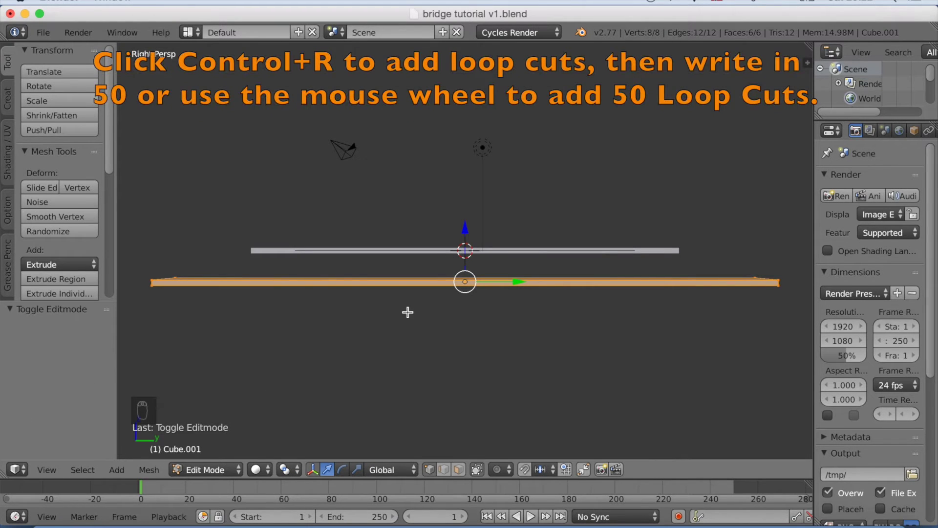
# - Start a loop cut (Ctrl+R) across the lower slab for 50 segments
pyautogui.press('ctrl+r')
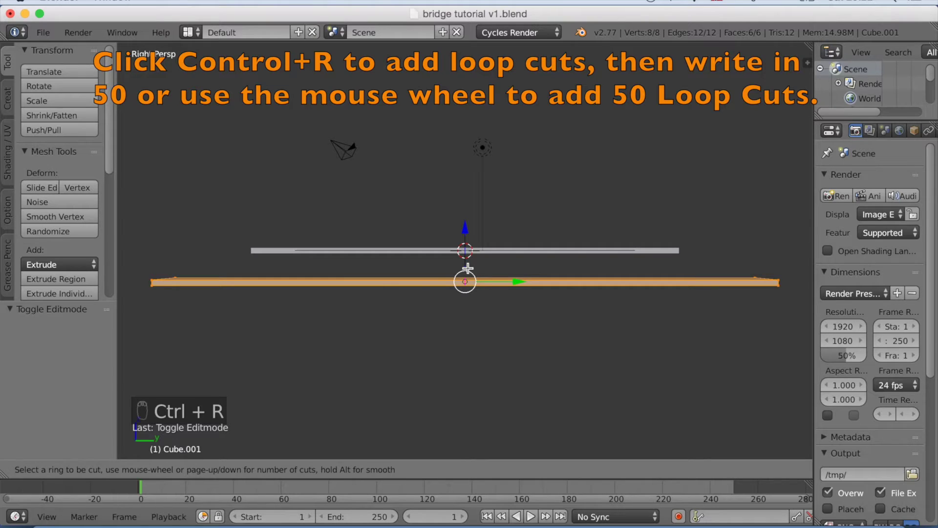
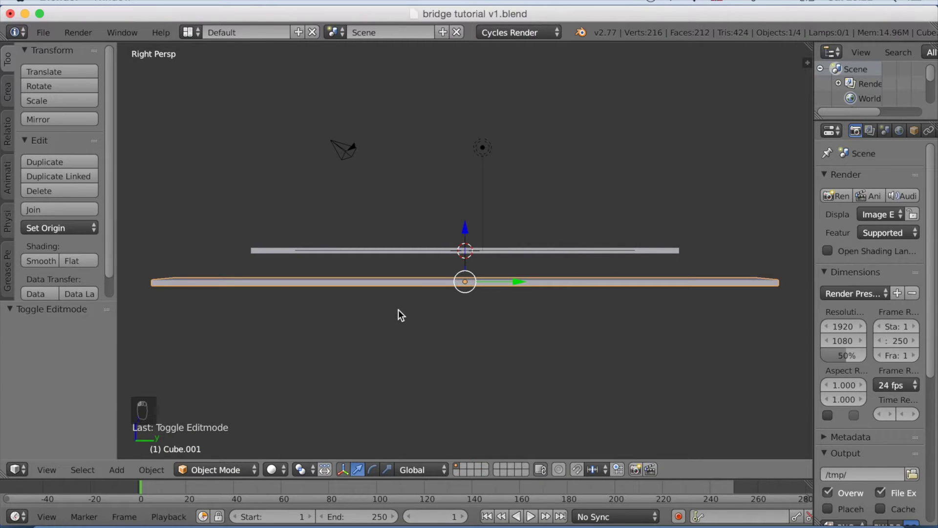
# - Move the segmented slab further down along Z beneath the deck
pyautogui.press('g')
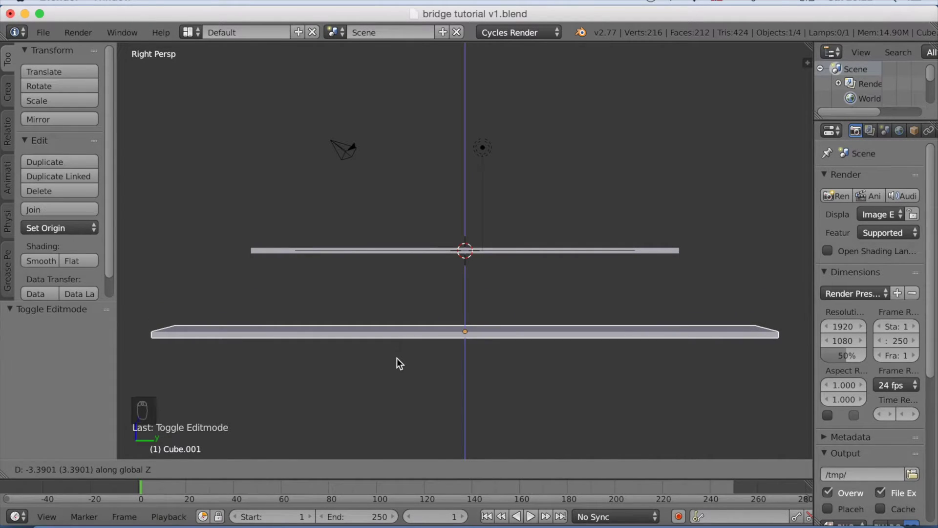
pyautogui.moveTo(402, 362); pyautogui.dragTo(401, 363)
pyautogui.click(401, 363)
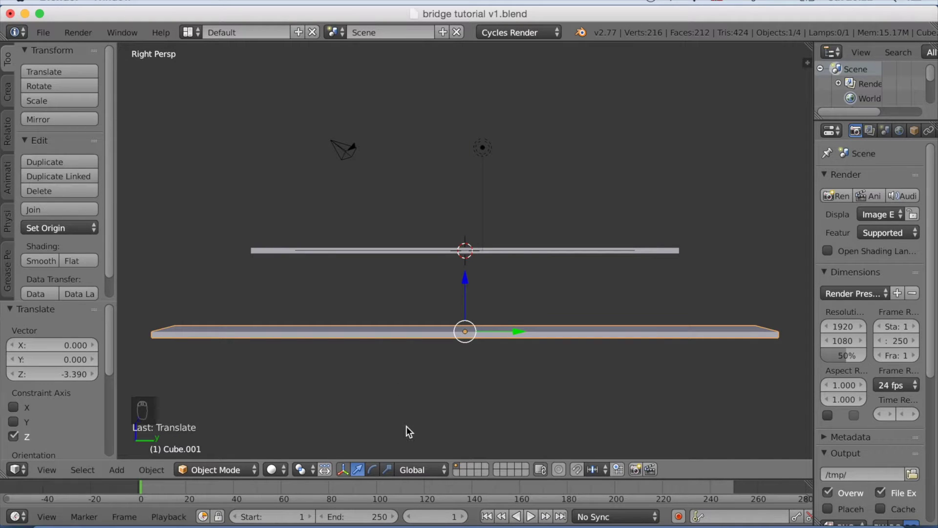
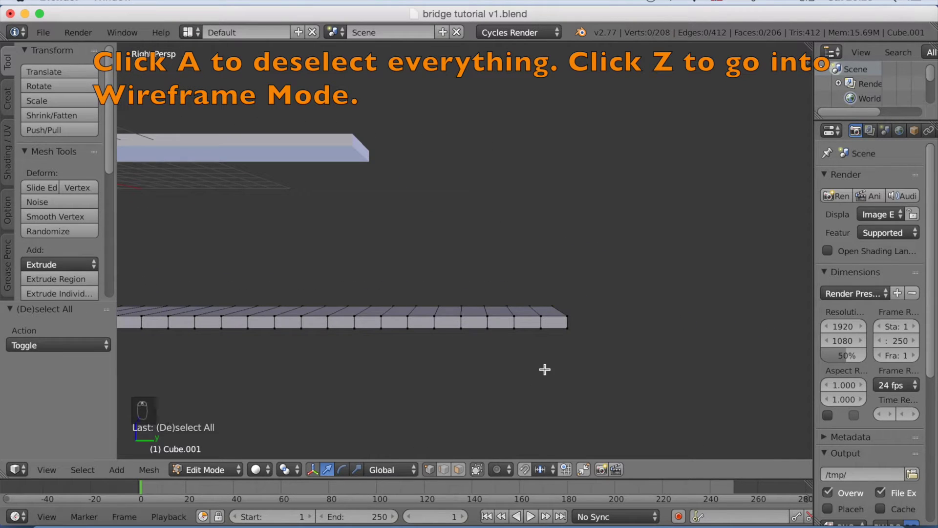
# - In wireframe, box-select the vertices at both slab ends and begin a vertical move
pyautogui.press('z')
pyautogui.press('b')
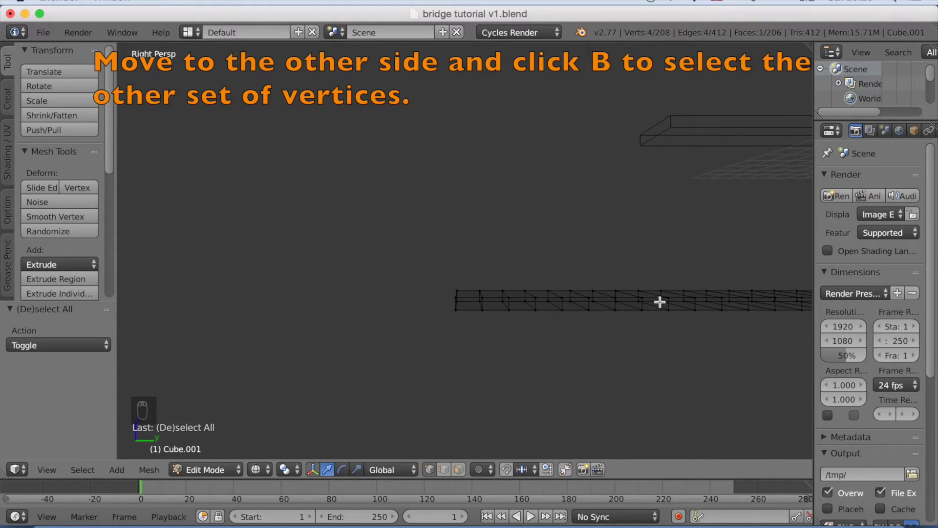
pyautogui.press('b')
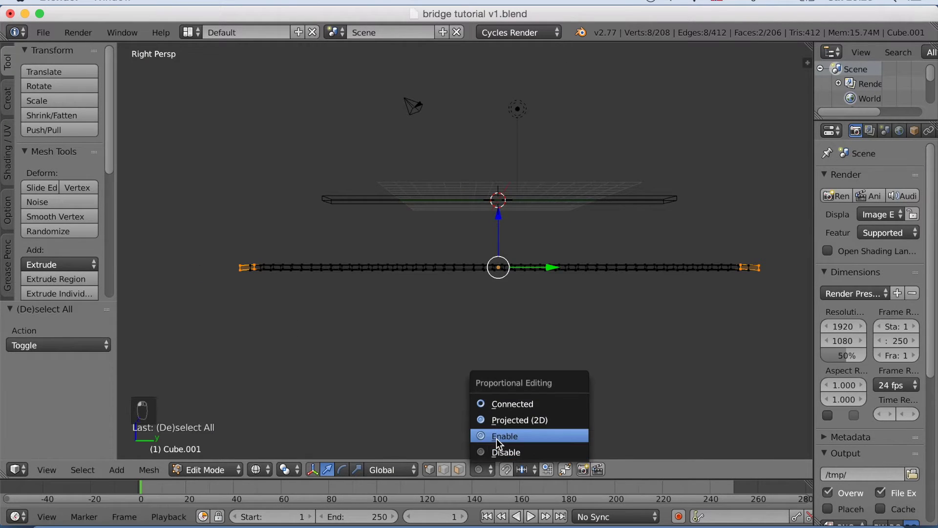
pyautogui.press('g')
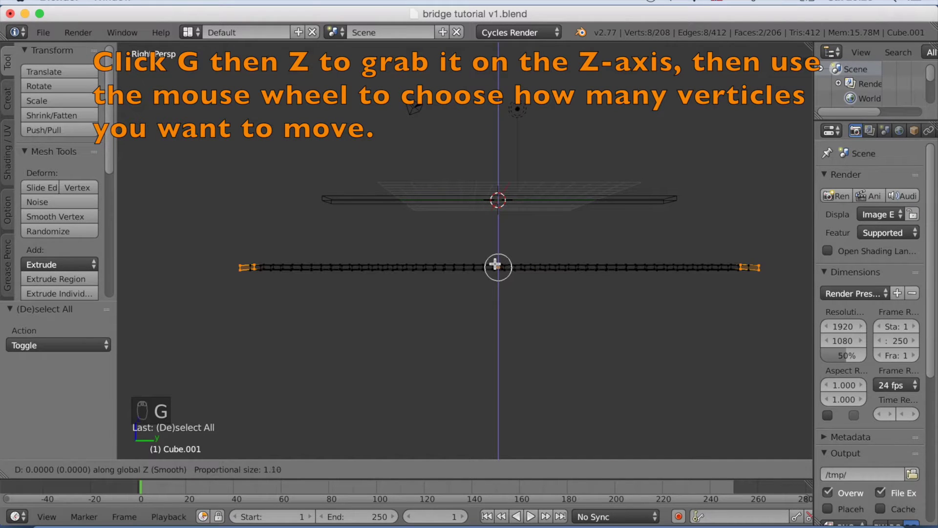
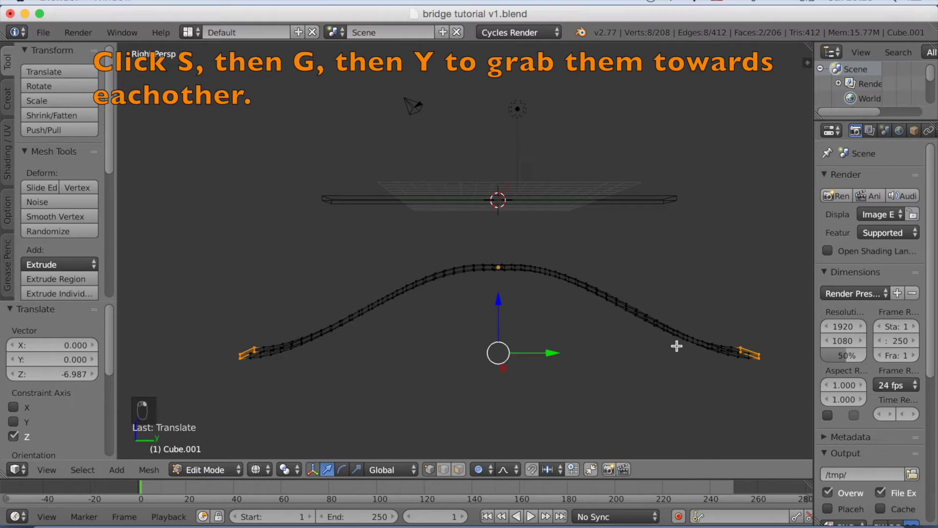
# - Pull the lowered slab ends toward each other to shape the arch
pyautogui.press('g')
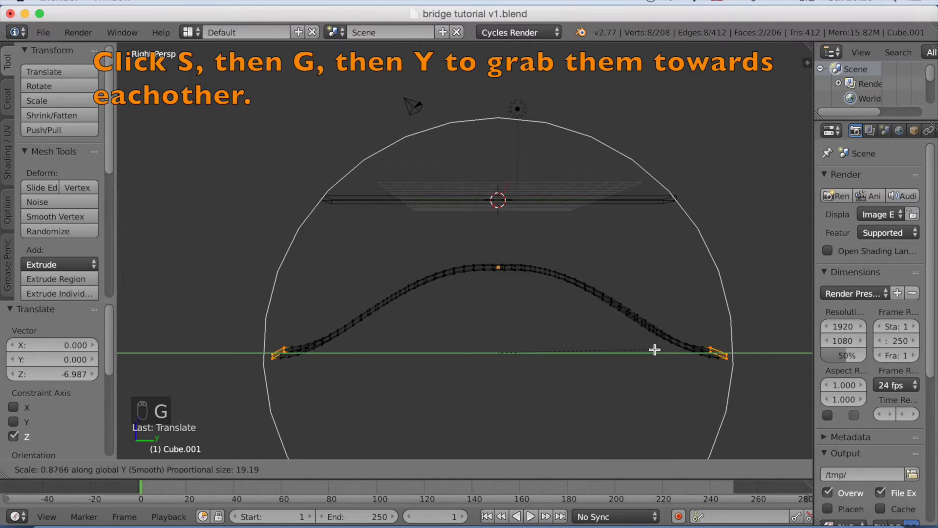
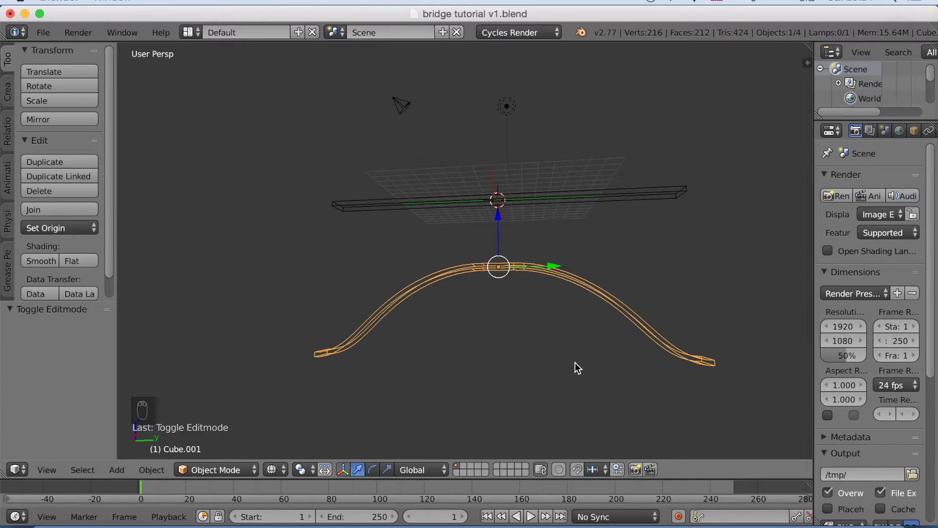
# - Raise the arch along Z until its peak meets the deck's underside, checking by orbiting
pyautogui.press('g')
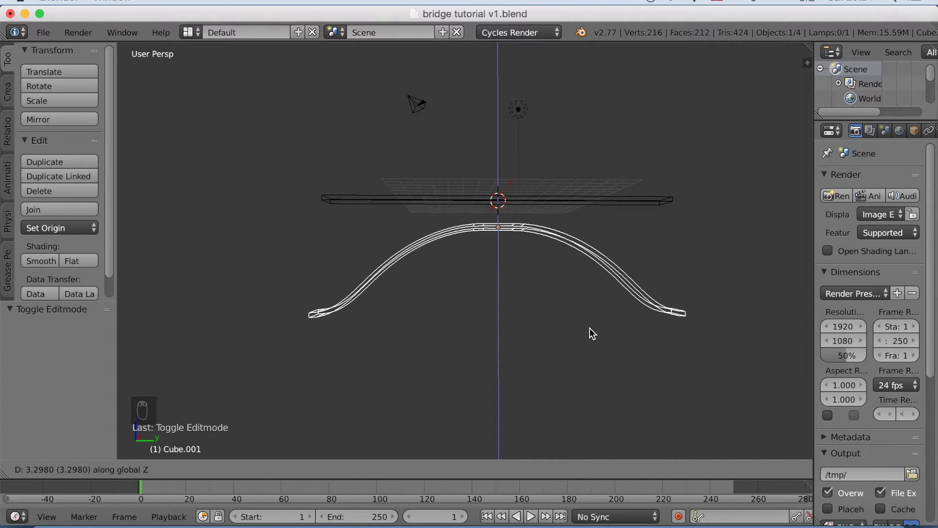
pyautogui.moveTo(592, 332); pyautogui.dragTo(507, 296)
pyautogui.moveTo(506, 298); pyautogui.dragTo(557, 336)
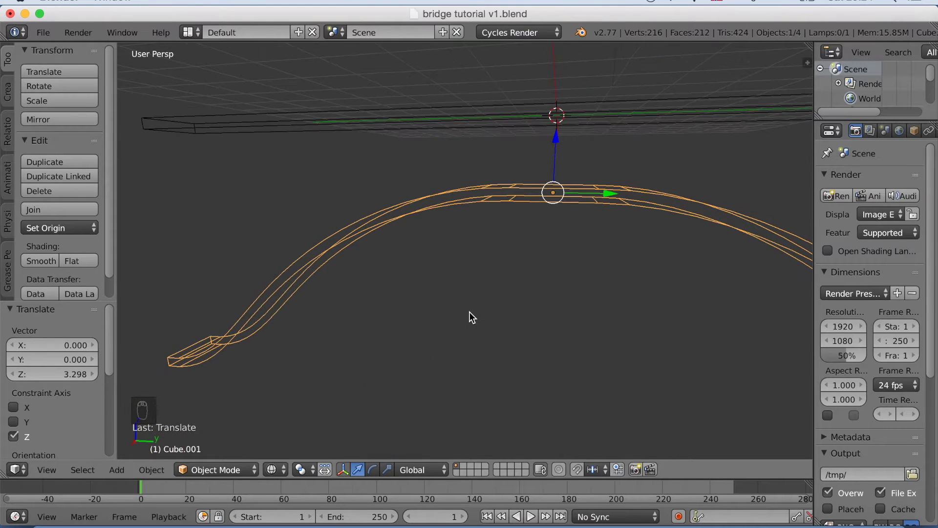
pyautogui.moveTo(431, 329); pyautogui.dragTo(343, 302)
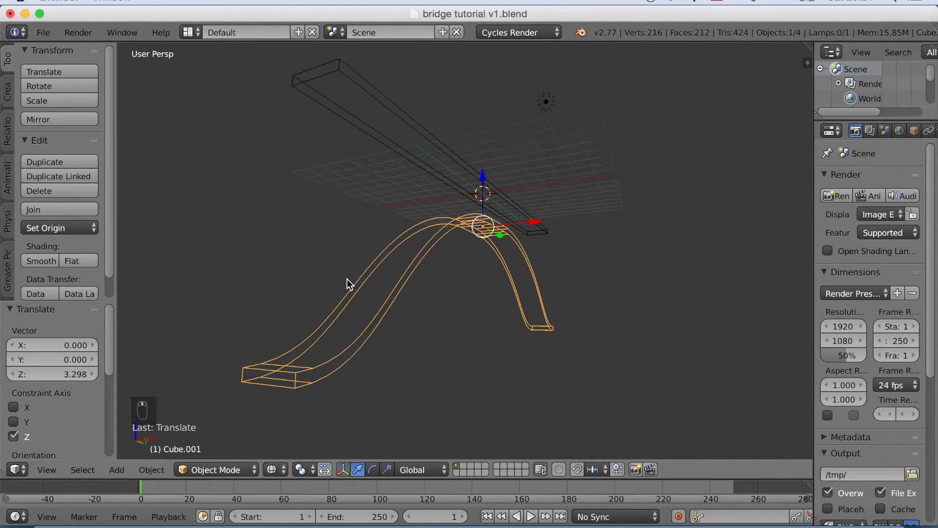
pyautogui.middleClick(327, 86)
pyautogui.moveTo(325, 149); pyautogui.dragTo(316, 162)
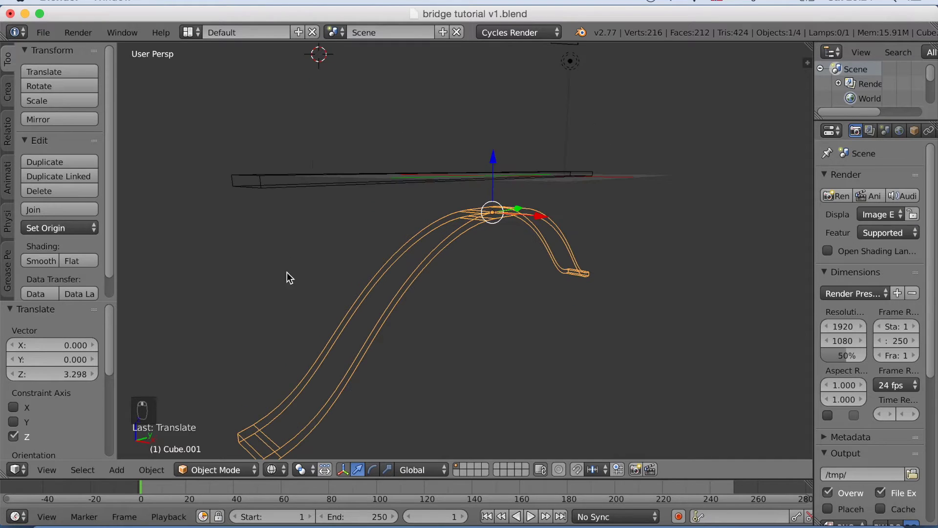
pyautogui.moveTo(257, 422); pyautogui.dragTo(280, 473)
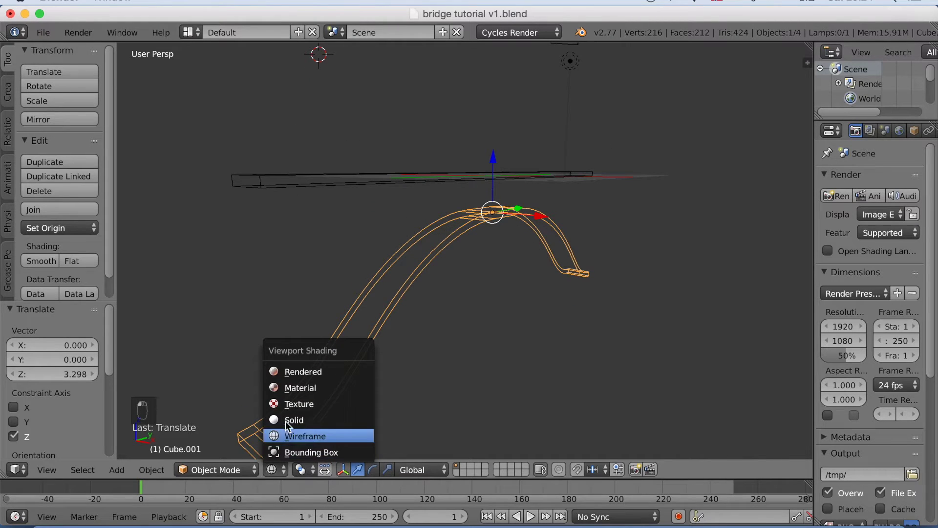
# - Return to solid shading, add a cylinder and shrink it to a small size
pyautogui.moveTo(316, 287); pyautogui.dragTo(303, 198)
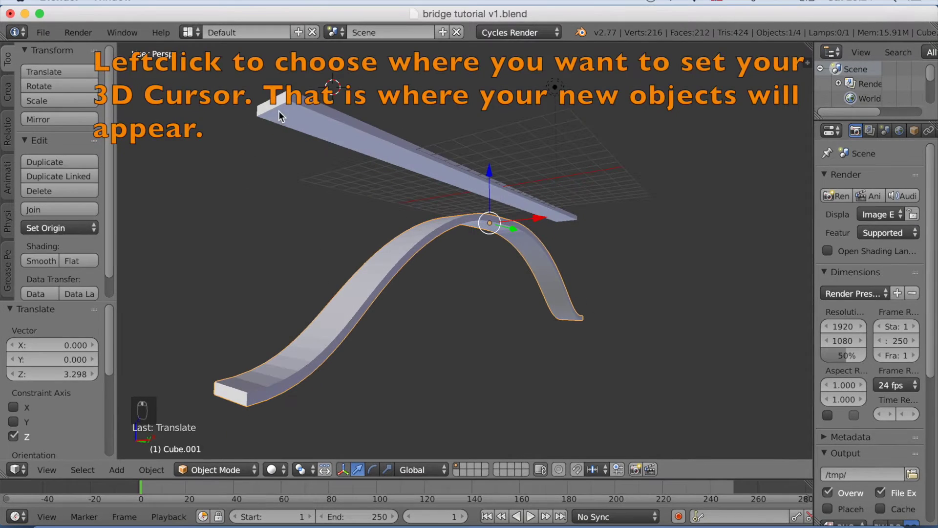
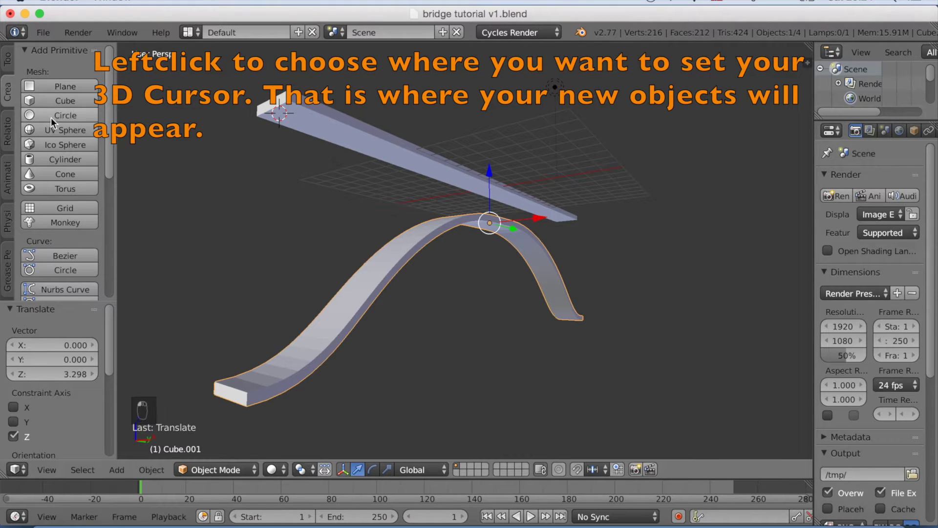
pyautogui.moveTo(52, 134); pyautogui.dragTo(54, 162)
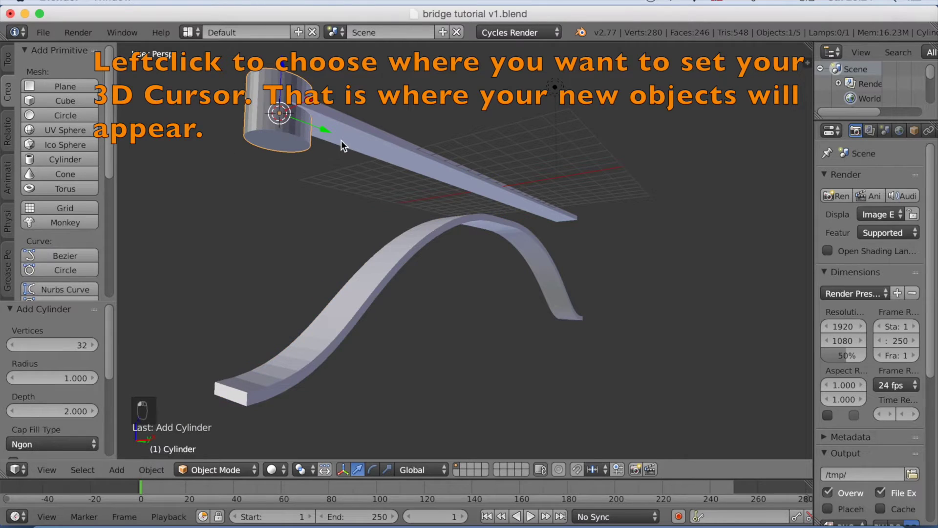
pyautogui.middleClick(387, 117)
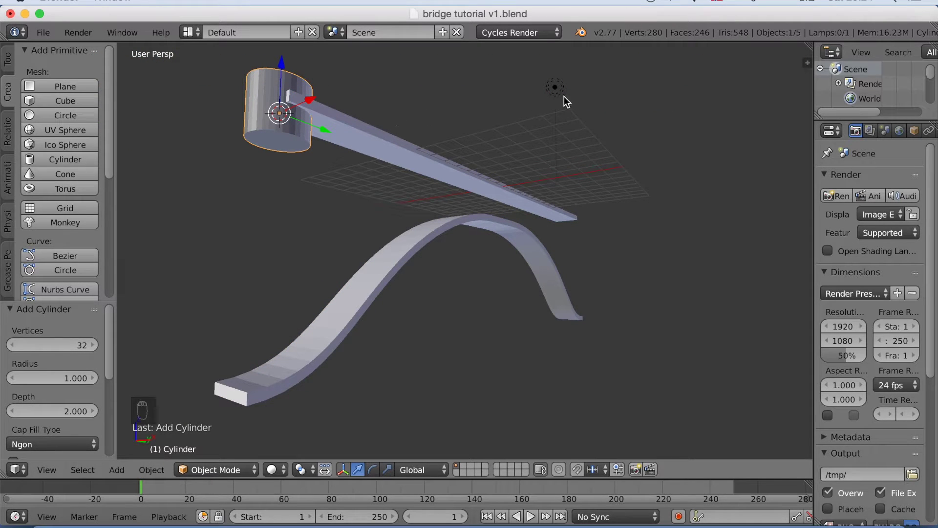
pyautogui.press('s')
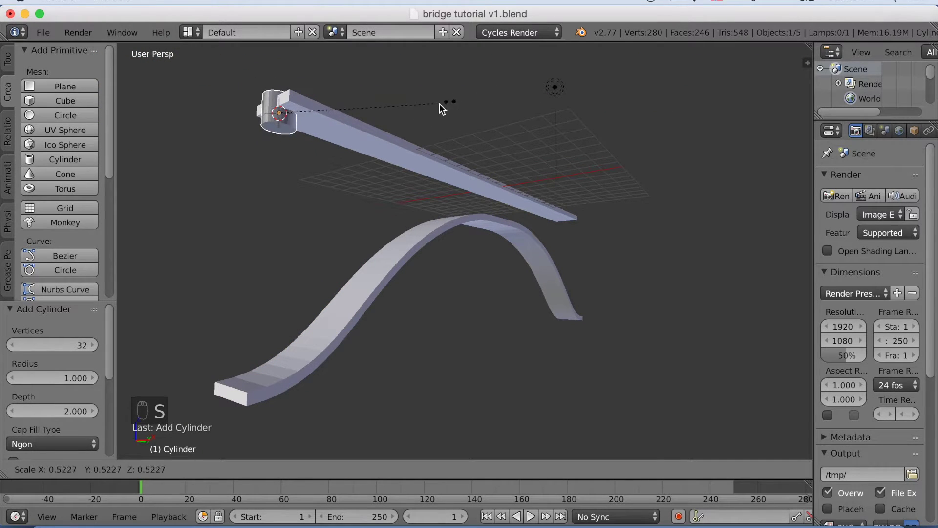
pyautogui.moveTo(352, 115); pyautogui.dragTo(374, 115)
# - Slide the small cylinder along X under the deck's end
pyautogui.moveTo(374, 115); pyautogui.dragTo(391, 152)
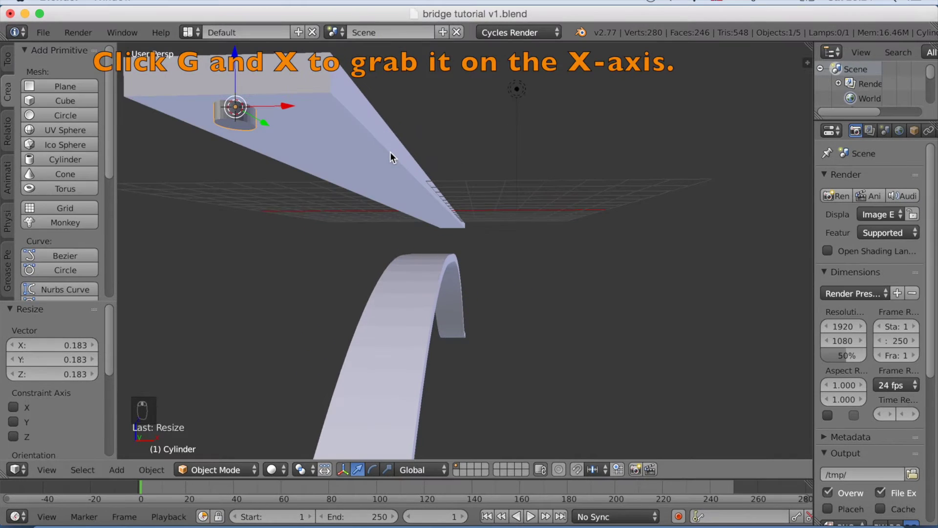
pyautogui.press('g')
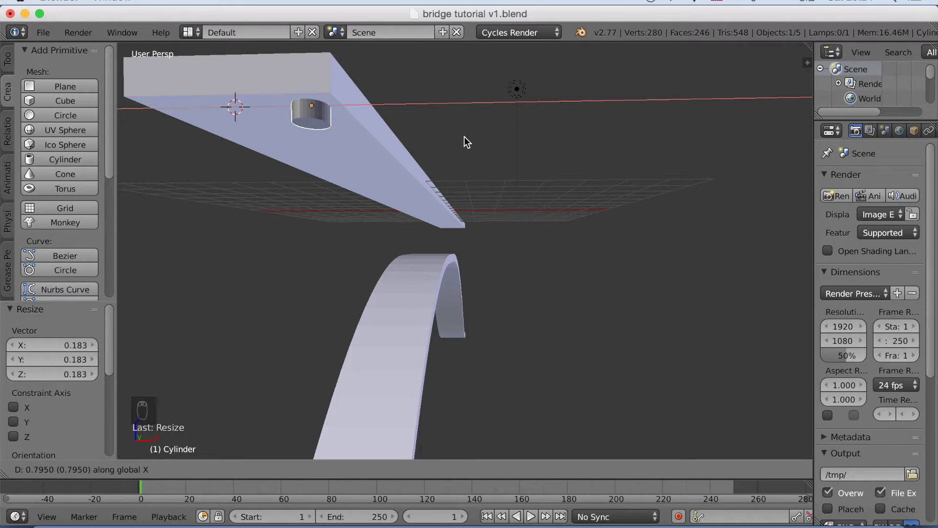
pyautogui.moveTo(465, 170); pyautogui.dragTo(476, 196)
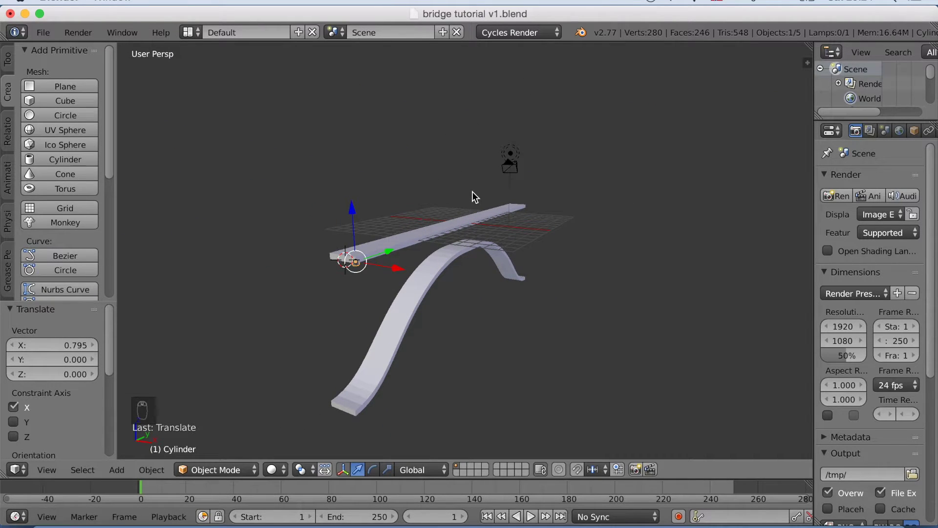
# - Scale the cylinder along Z into a tall post and lower it past the arch
pyautogui.press('s')
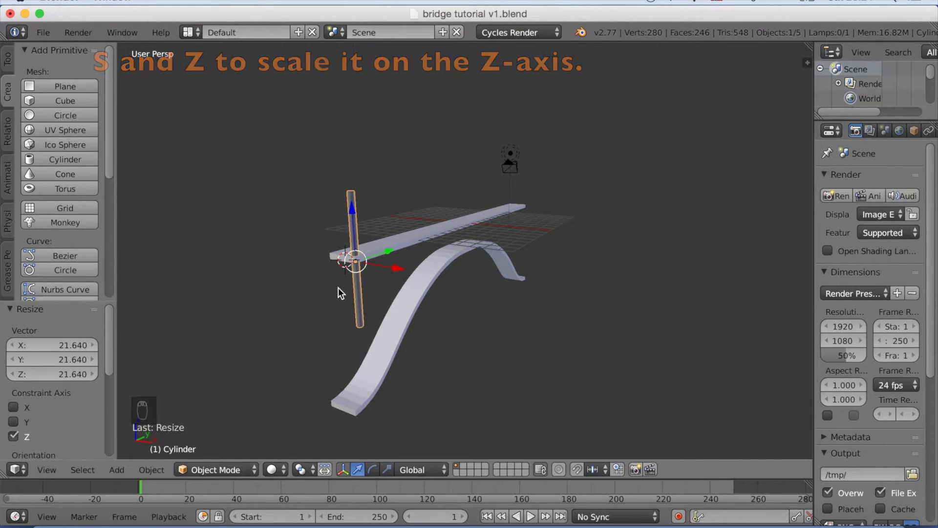
pyautogui.middleClick(452, 308)
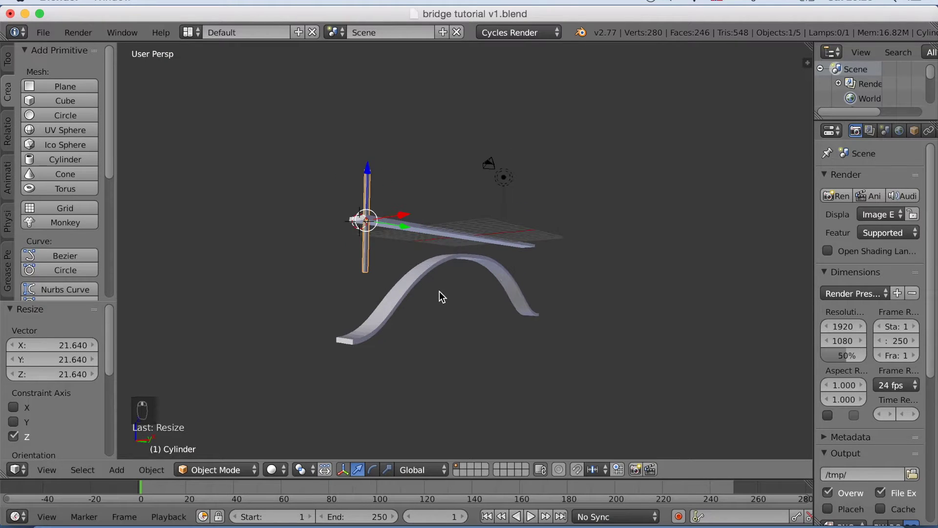
pyautogui.press('g')
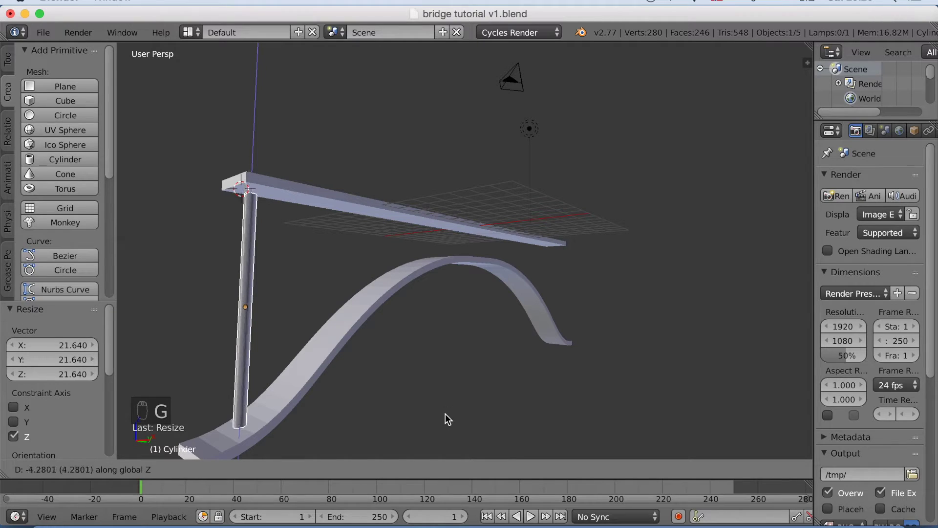
pyautogui.moveTo(448, 420); pyautogui.dragTo(466, 414)
pyautogui.press('s')
pyautogui.moveTo(471, 415); pyautogui.dragTo(485, 415)
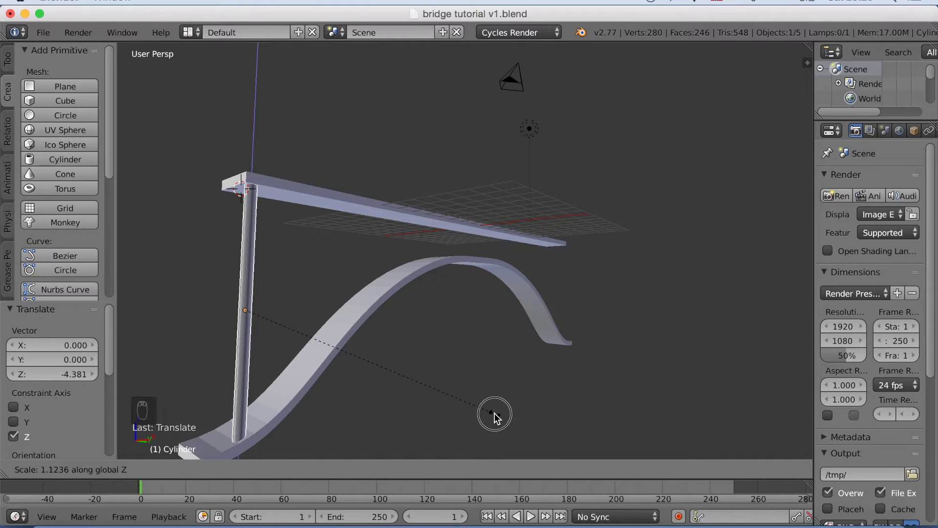
pyautogui.moveTo(466, 413); pyautogui.dragTo(465, 423)
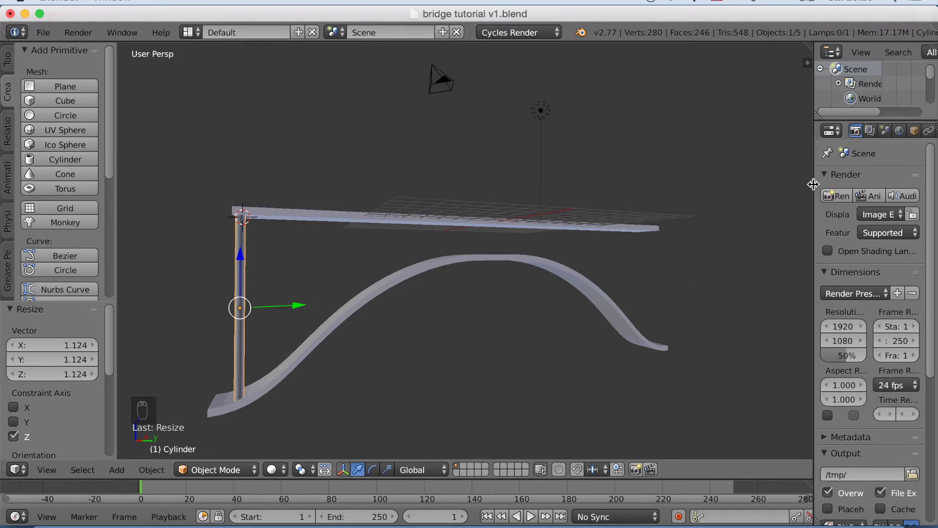
# - Give the post an Array of 20 copies with Relative Offset Y tuned from 4 down to 3.9
pyautogui.moveTo(813, 187); pyautogui.dragTo(868, 135)
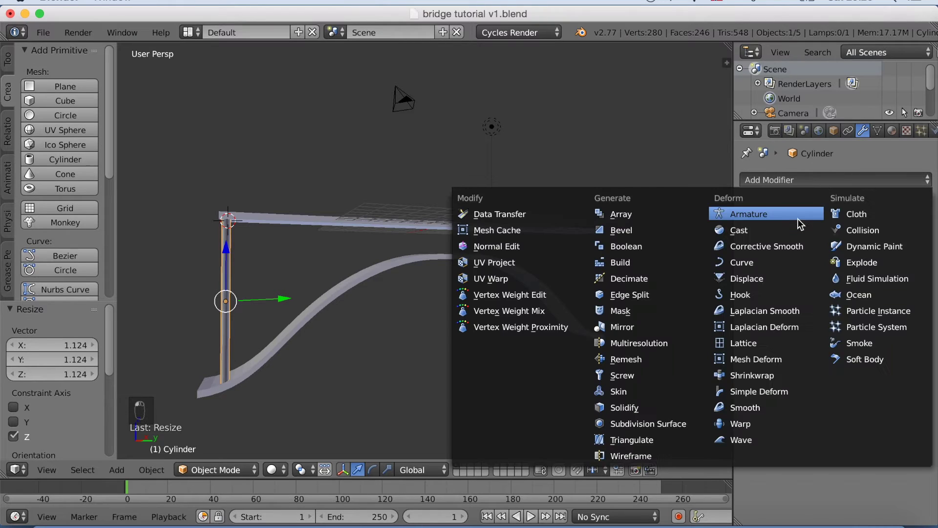
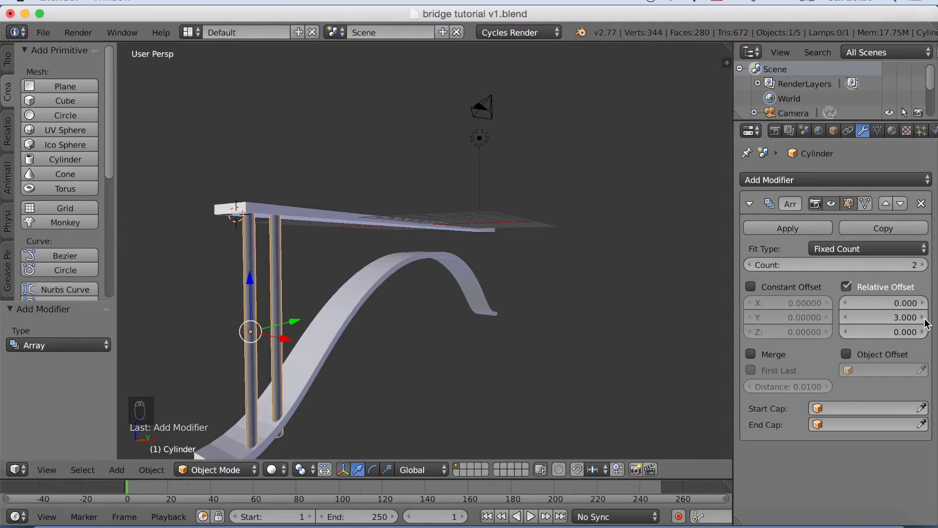
pyautogui.click(925, 325)
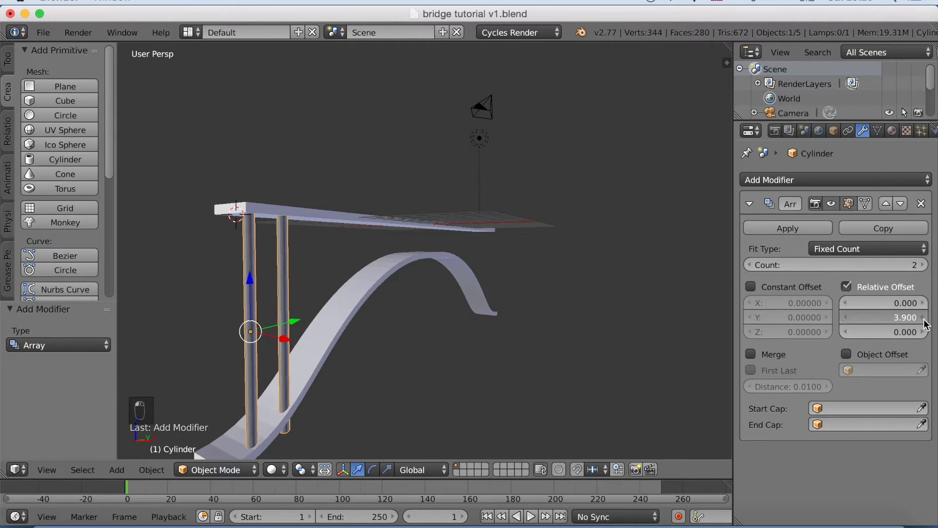
pyautogui.moveTo(825, 286); pyautogui.dragTo(611, 316)
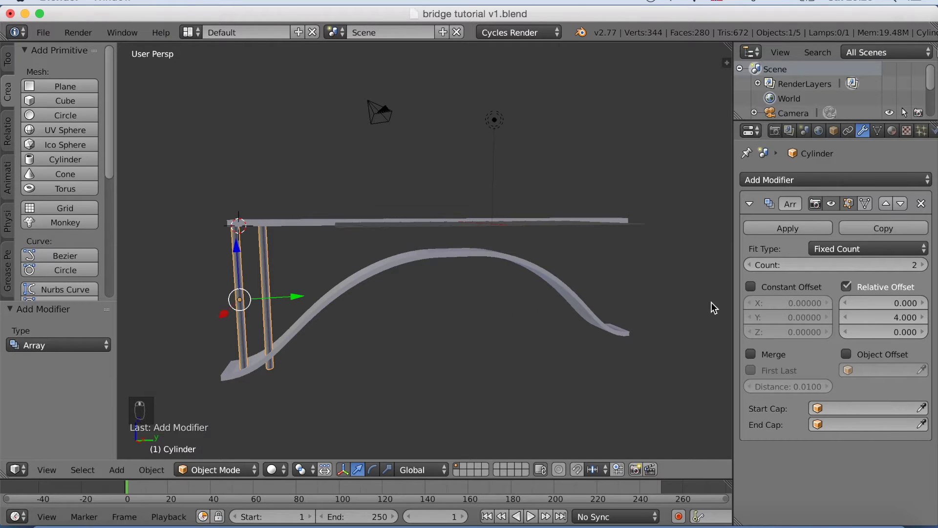
pyautogui.press('KP_3')
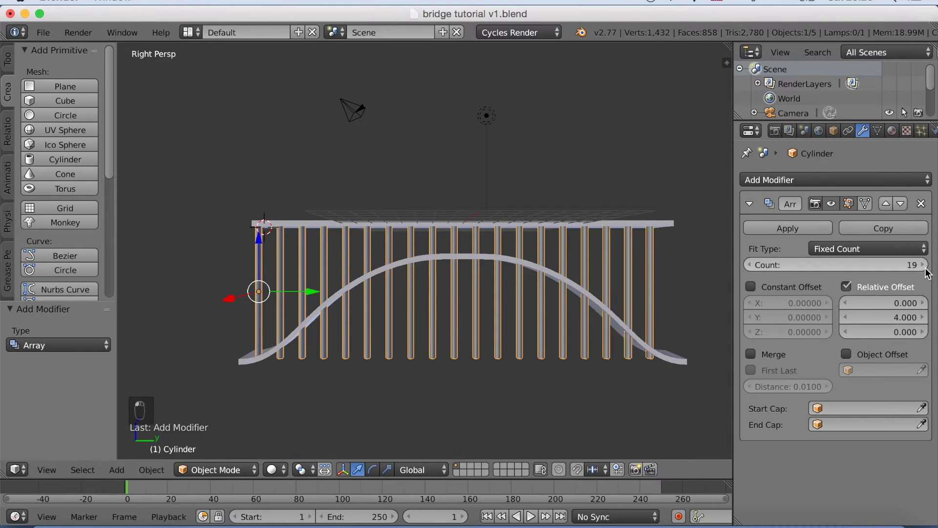
pyautogui.middleClick(639, 283)
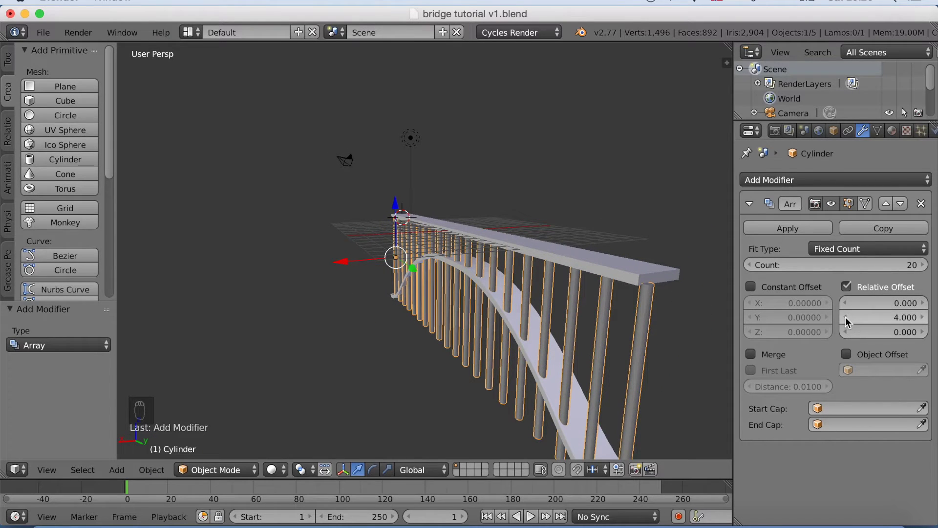
pyautogui.click(846, 321)
# - Nudge the post along Y so the row aligns over the arch, then enter mesh editing
pyautogui.moveTo(618, 311); pyautogui.dragTo(643, 307)
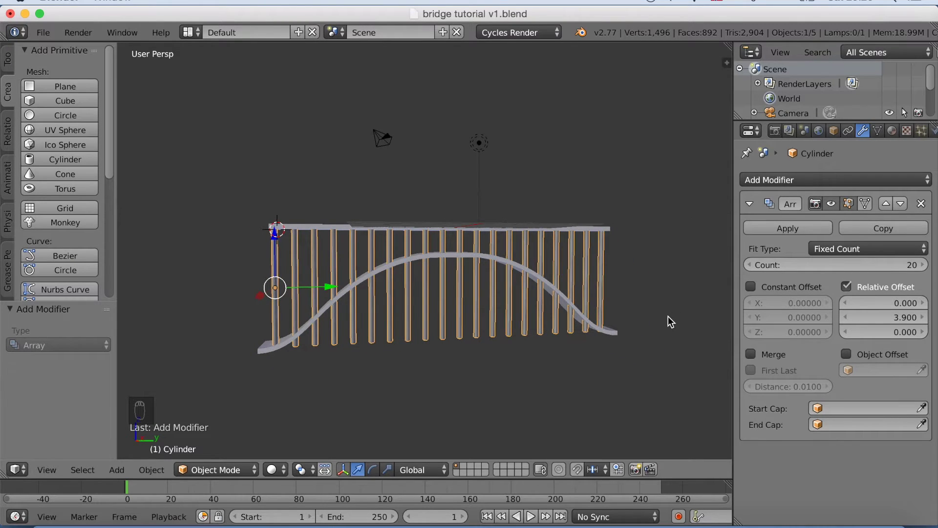
pyautogui.press('KP_3')
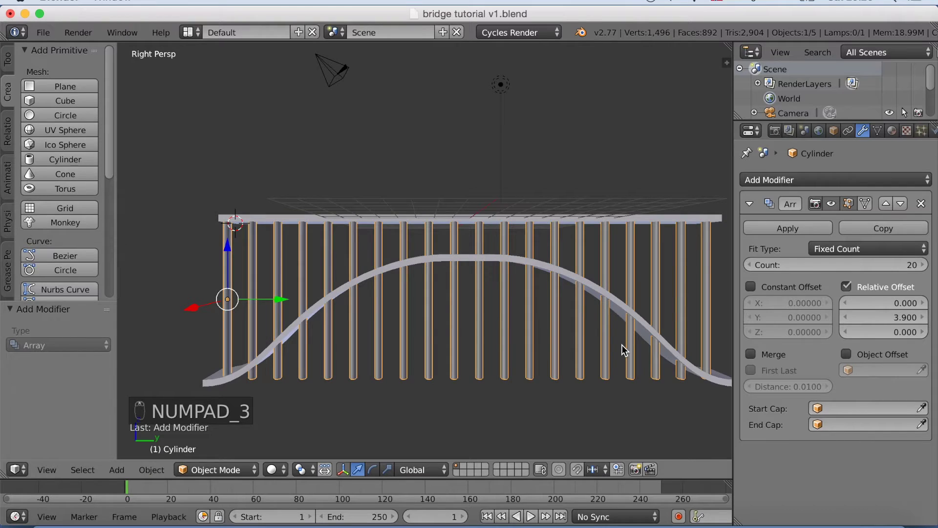
pyautogui.press('g')
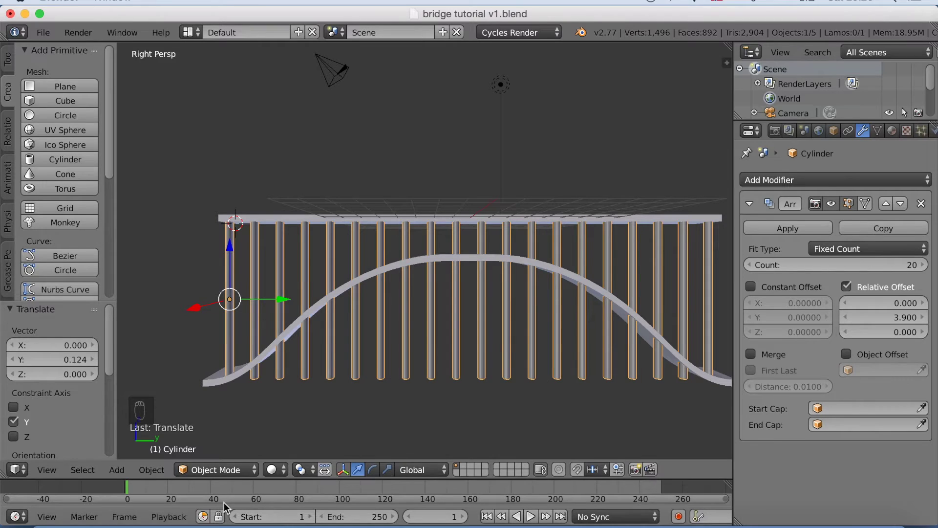
pyautogui.moveTo(248, 476); pyautogui.dragTo(249, 460)
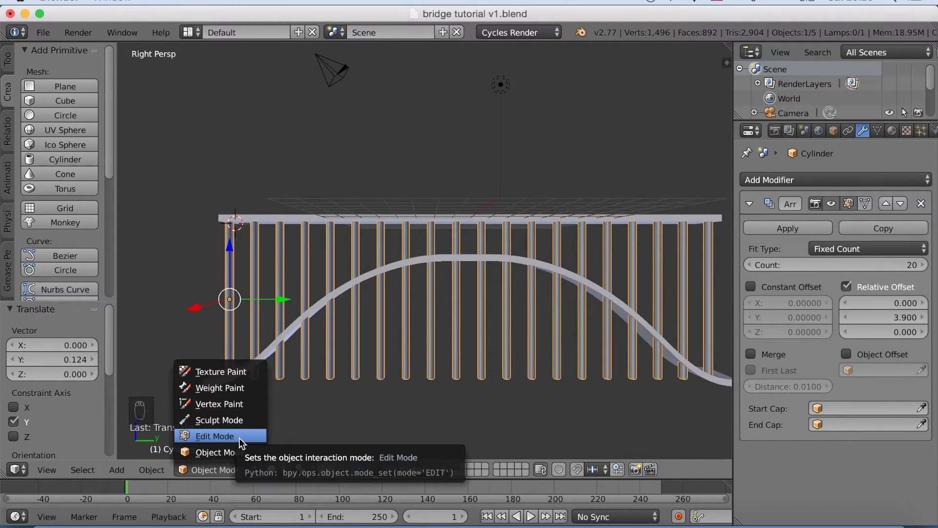
pyautogui.click(242, 442)
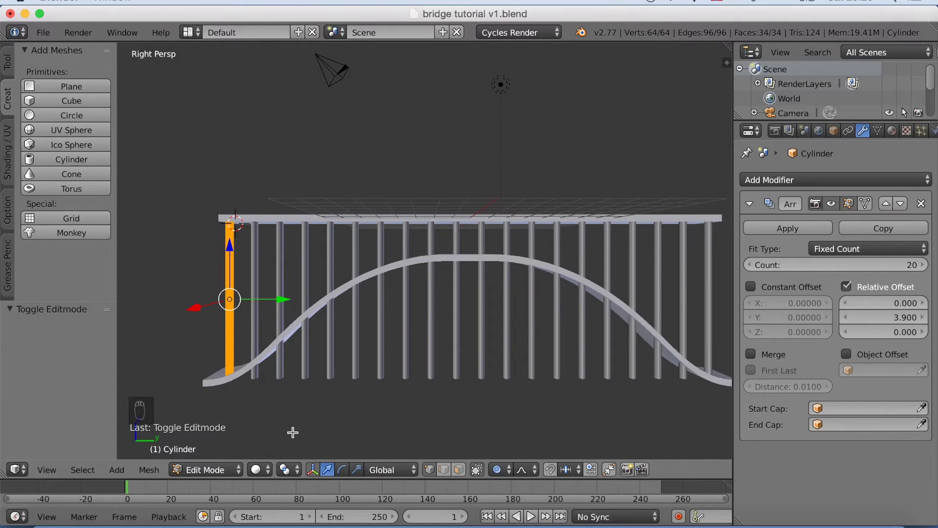
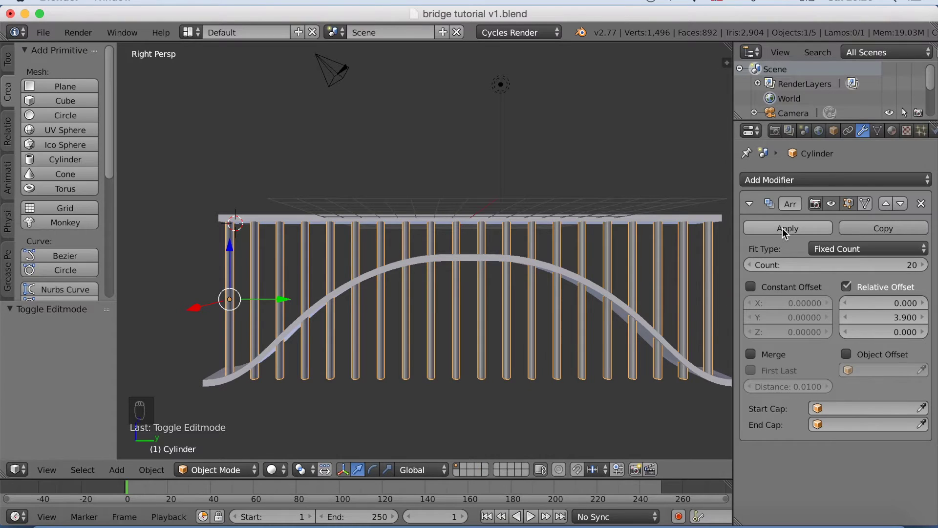
# - Raise the bottom vertices of individual posts along Z so each reaches down to the arch
pyautogui.moveTo(783, 231); pyautogui.dragTo(609, 382)
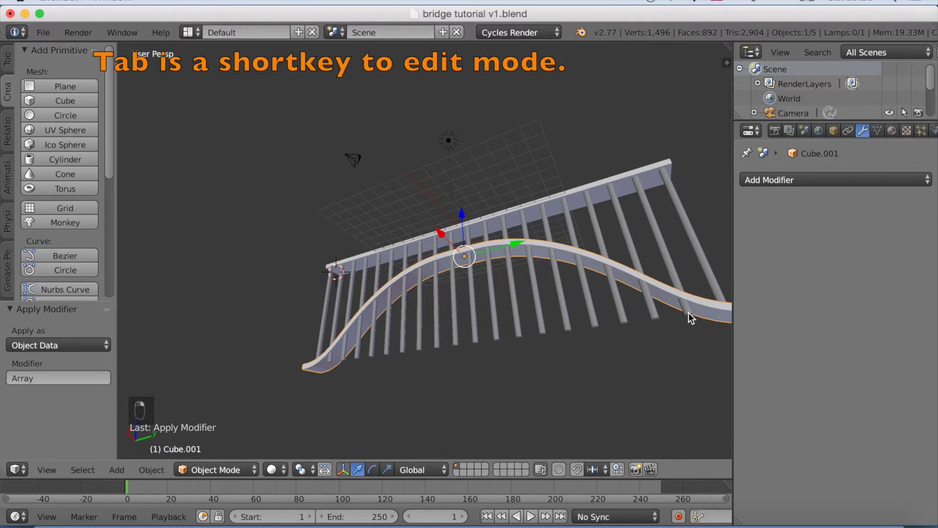
pyautogui.press('Tab')
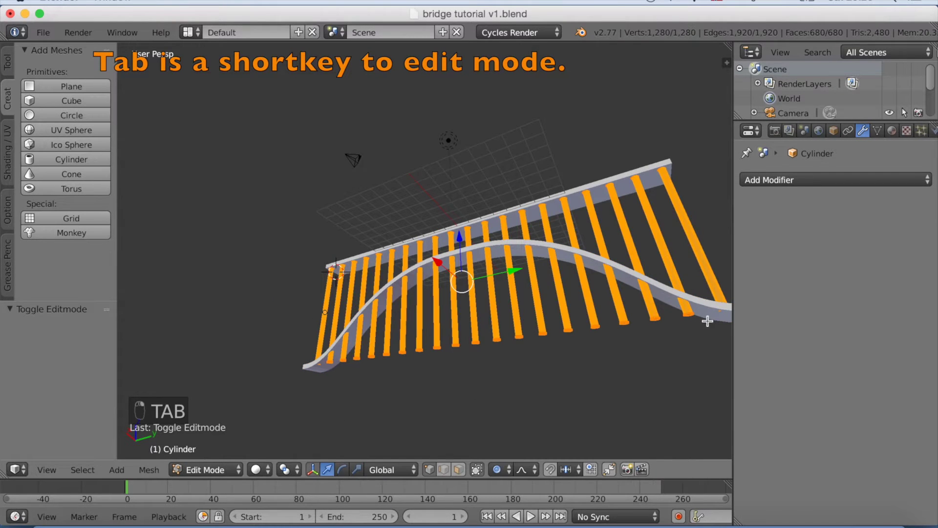
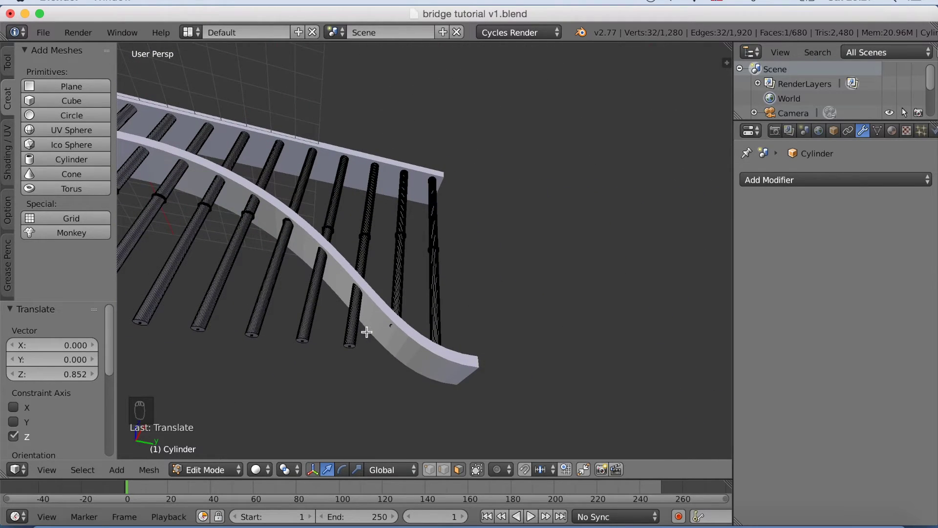
pyautogui.press('g')
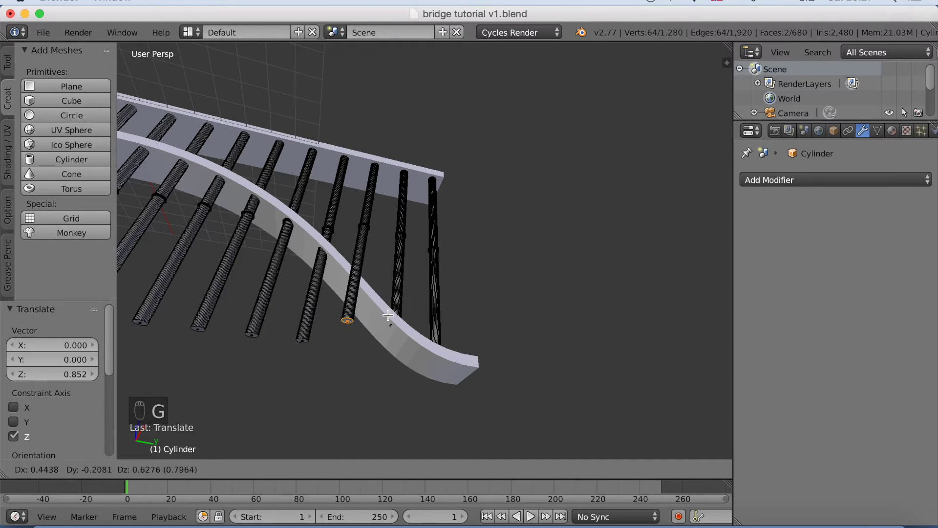
pyautogui.press('g')
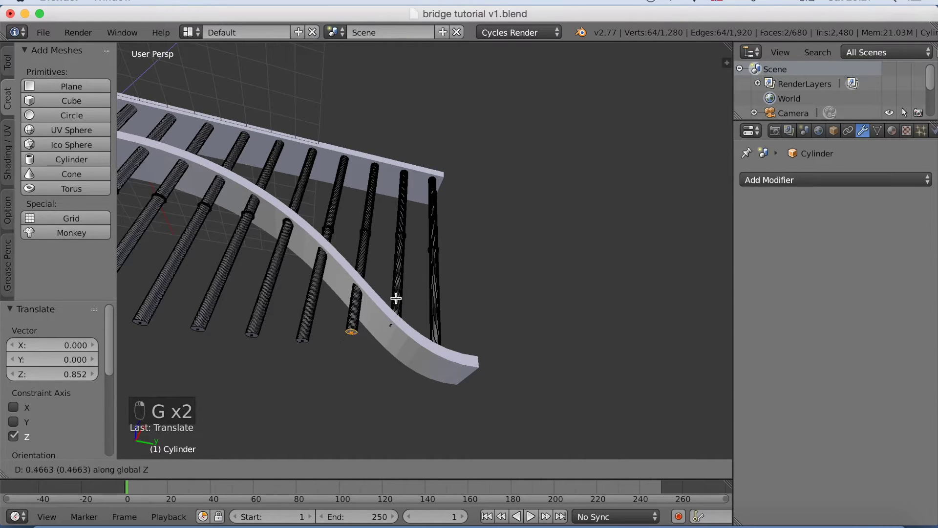
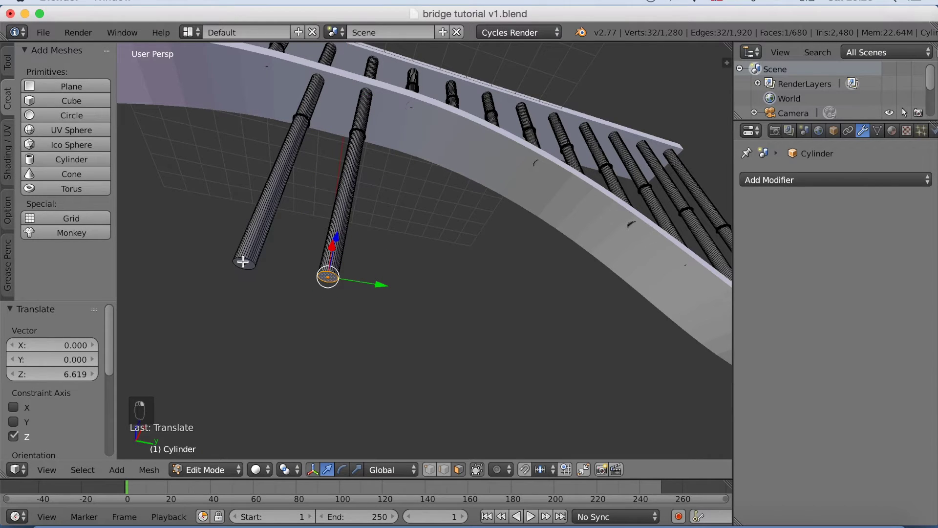
pyautogui.press('g')
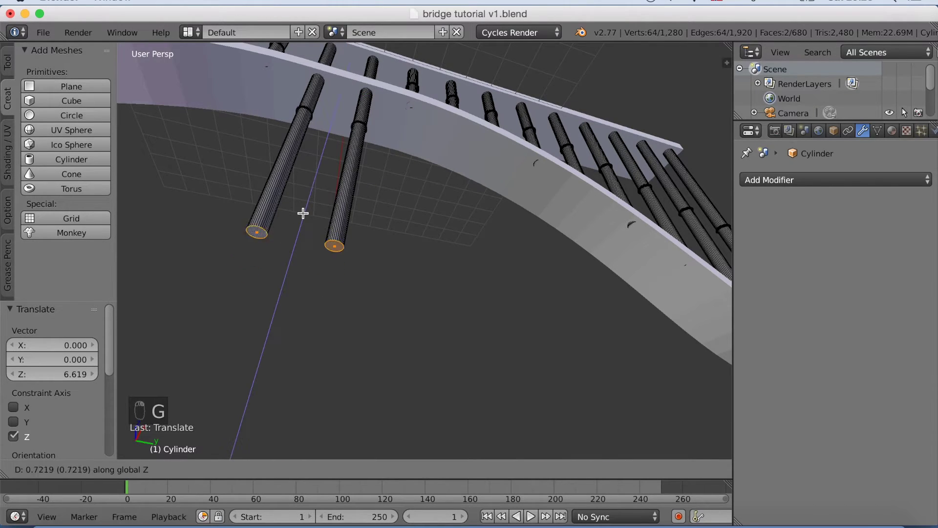
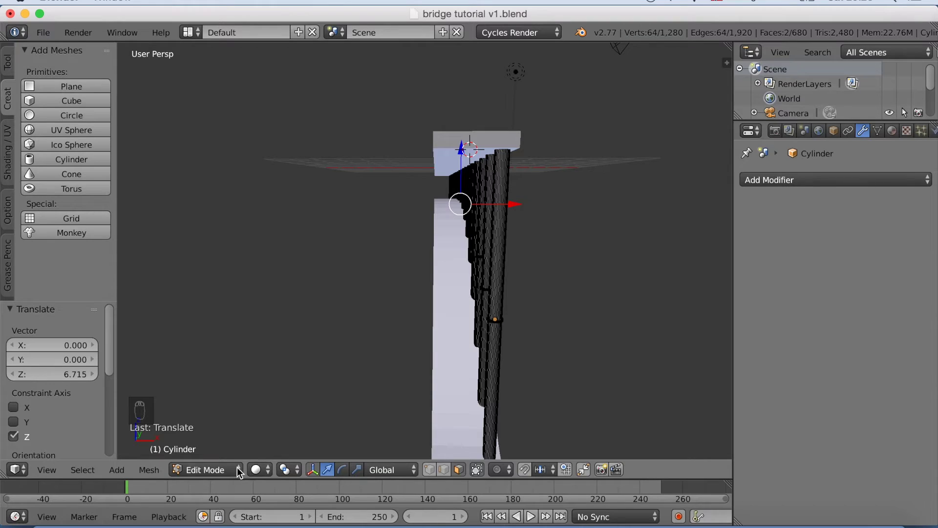
pyautogui.write('...')
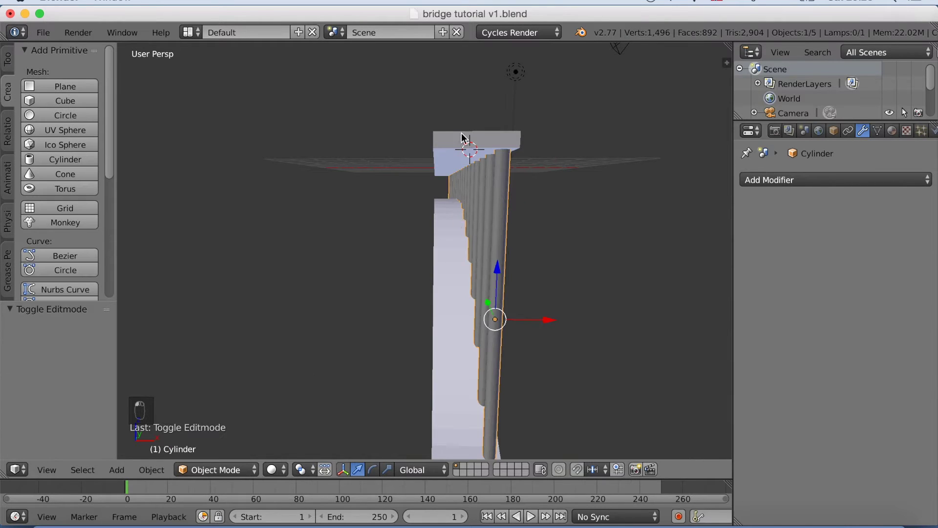
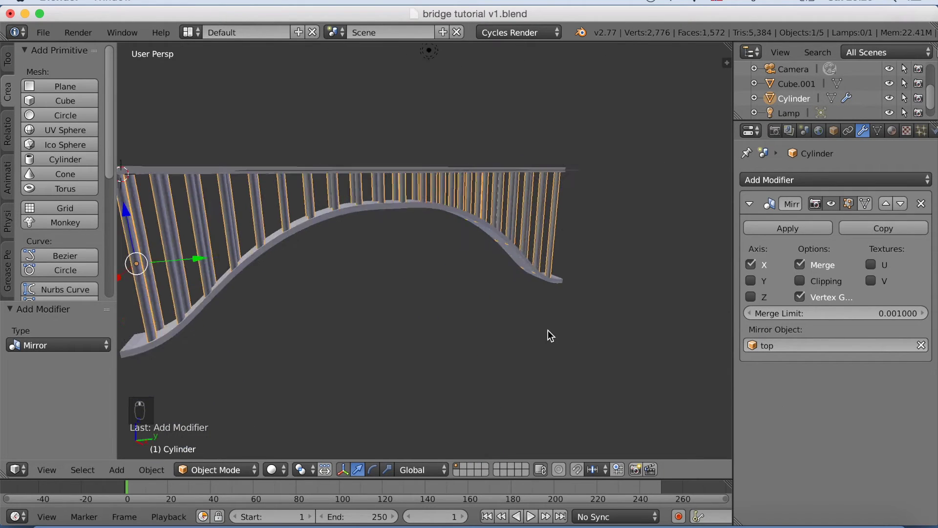
# - Orbit around the mirrored bridge and preview it in rendered shading before returning to solid view
pyautogui.moveTo(551, 327); pyautogui.dragTo(570, 336)
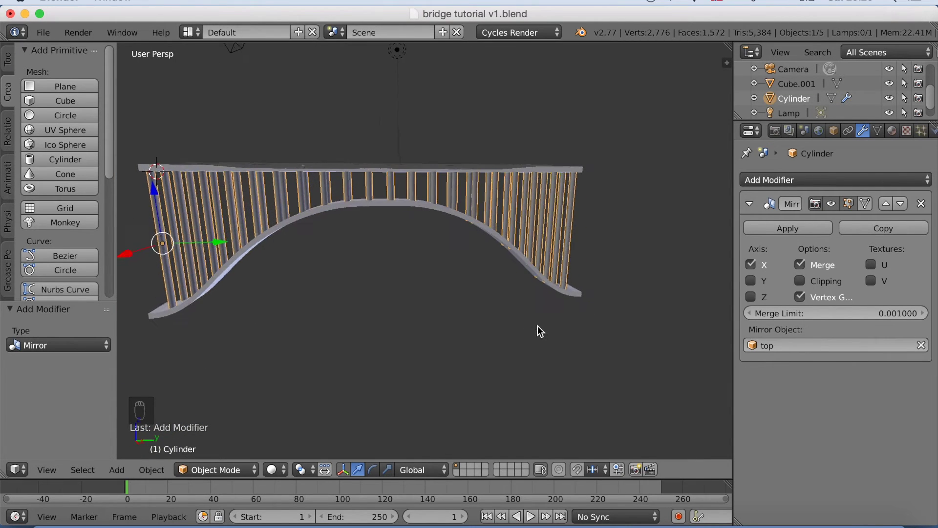
pyautogui.moveTo(543, 318); pyautogui.dragTo(569, 337)
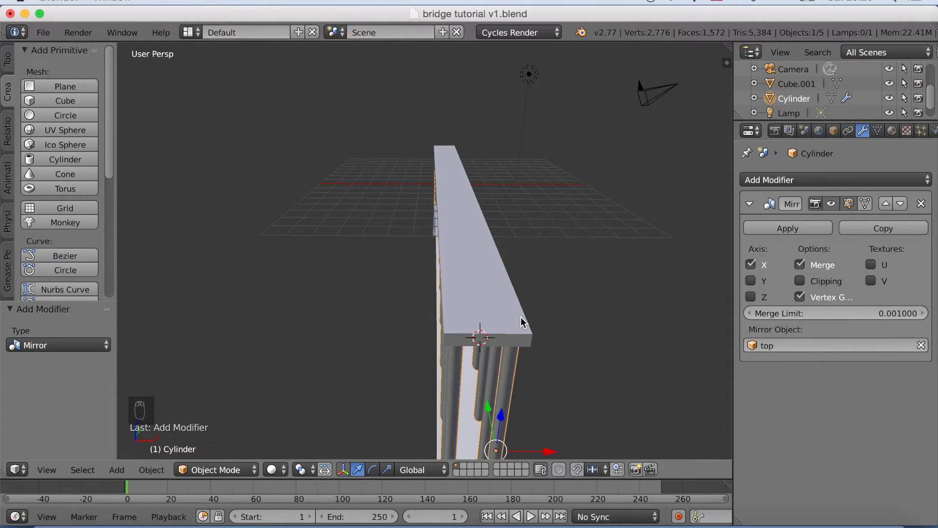
pyautogui.moveTo(531, 329); pyautogui.dragTo(512, 324)
pyautogui.moveTo(513, 324); pyautogui.dragTo(491, 321)
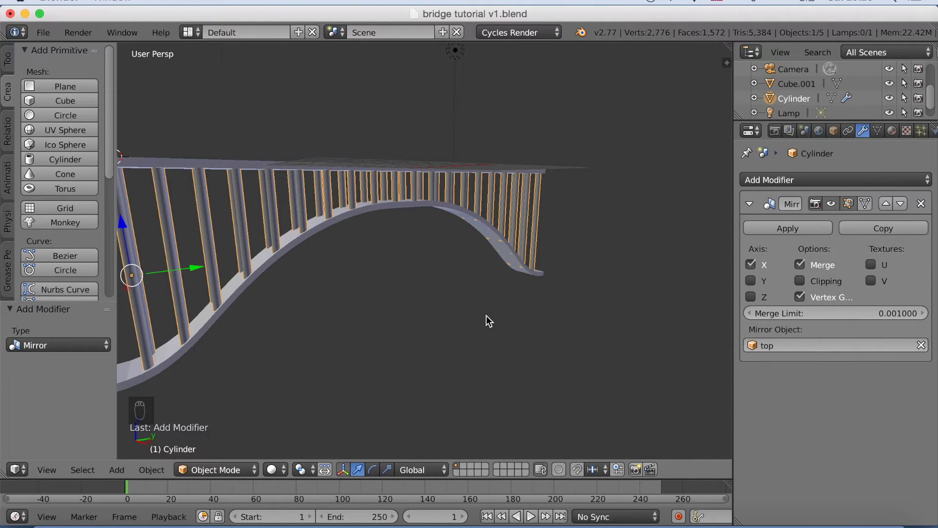
pyautogui.press('shift+z')
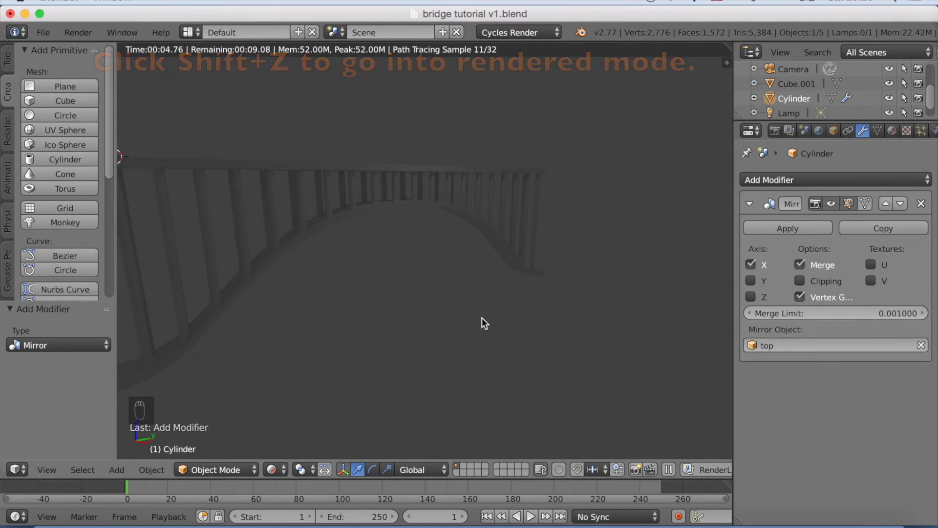
pyautogui.press('shift+z')
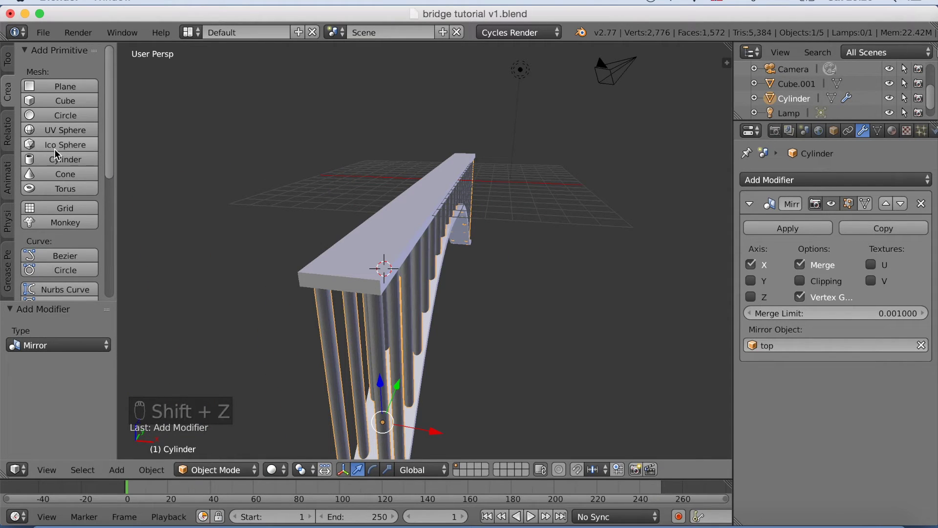
# - Add a cylinder on the deck, rotate it 90 about X and shrink it into a thin rod
pyautogui.moveTo(134, 188); pyautogui.dragTo(440, 228)
pyautogui.press('r')
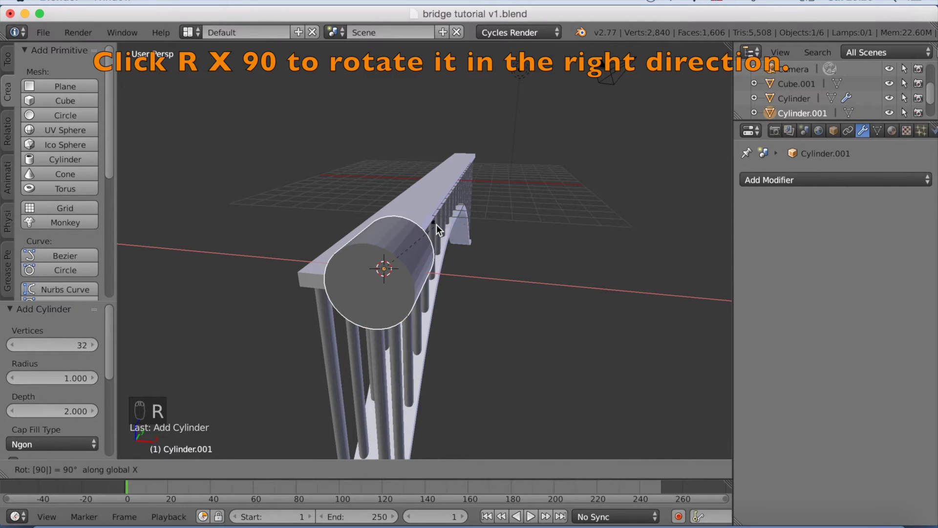
pyautogui.press('s')
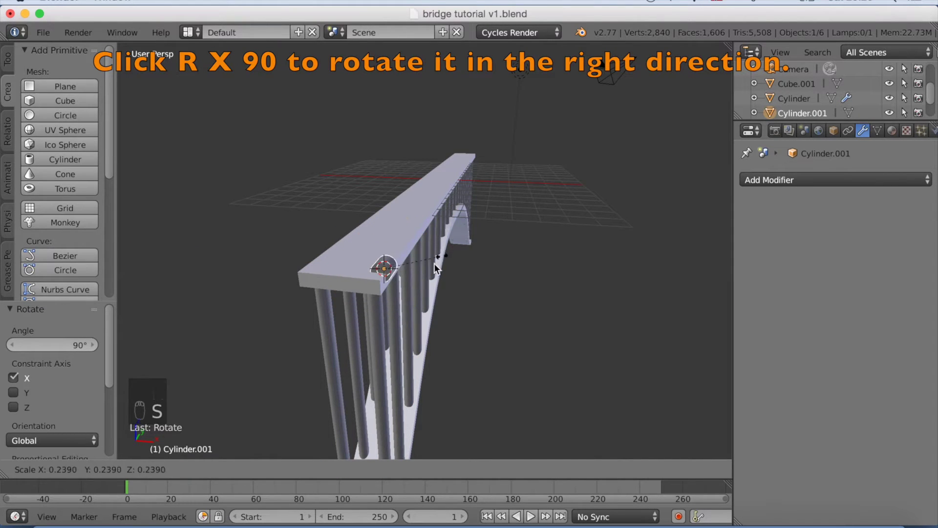
pyautogui.click(415, 275)
pyautogui.middleClick(414, 281)
pyautogui.press('g')
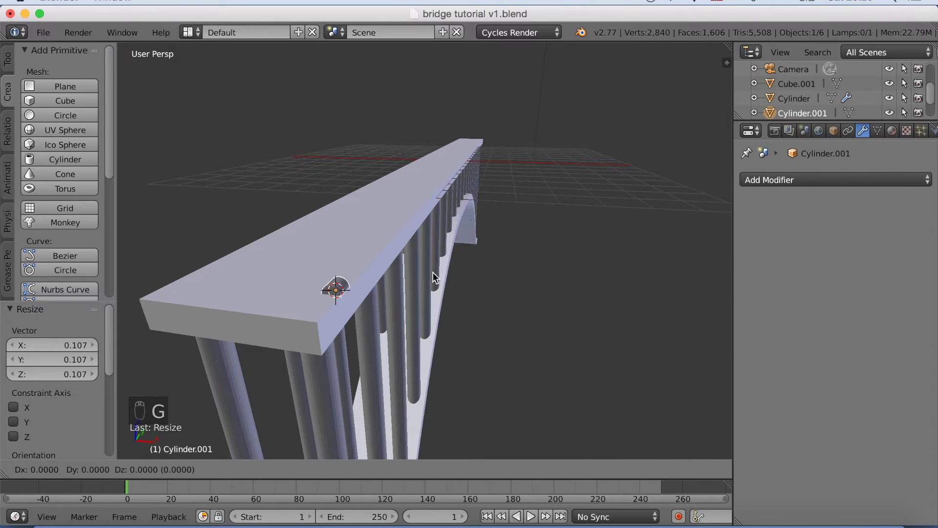
pyautogui.press('s')
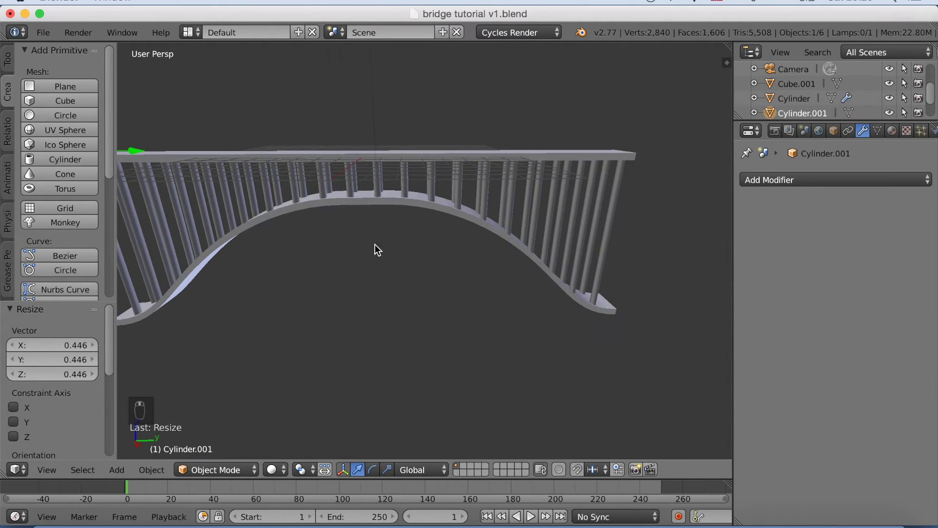
# - Move the rod along Y and stretch it so the rail spans the full length of the deck top
pyautogui.moveTo(395, 228); pyautogui.dragTo(447, 279)
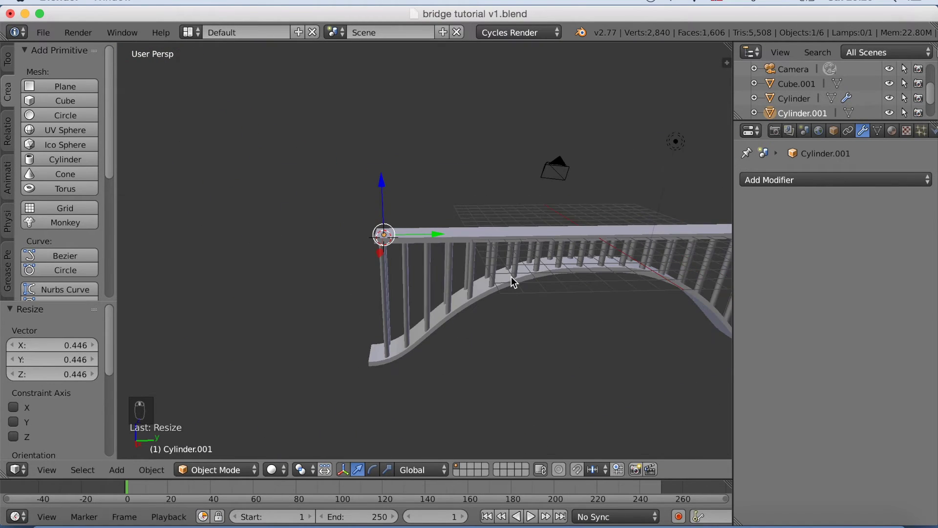
pyautogui.press('g')
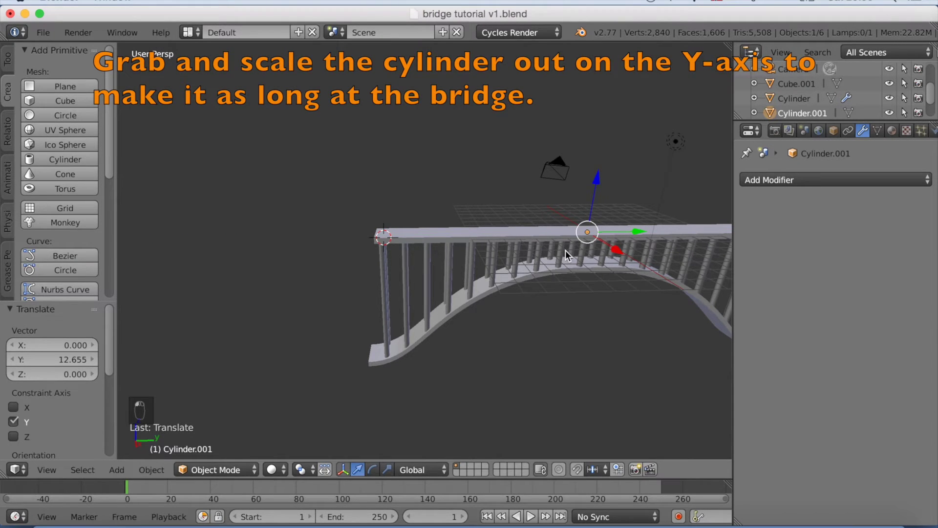
pyautogui.press('KP_3')
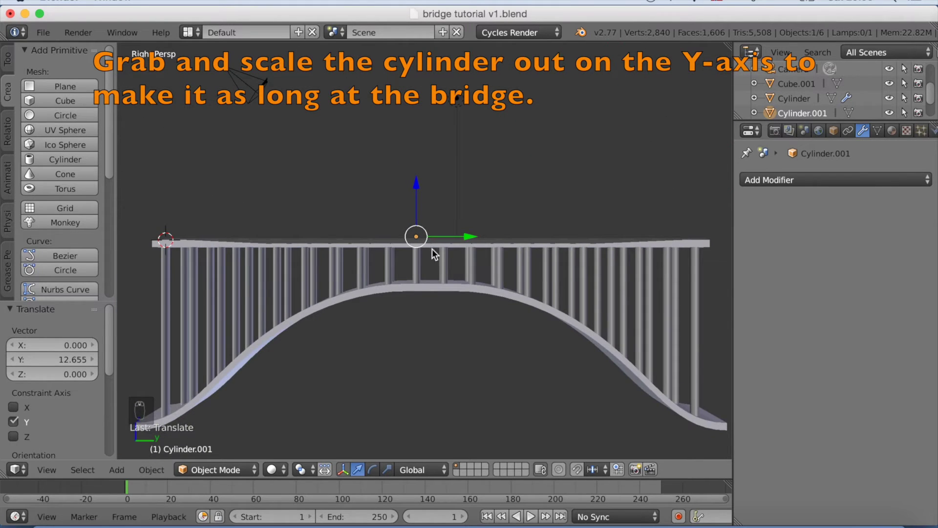
pyautogui.press('s')
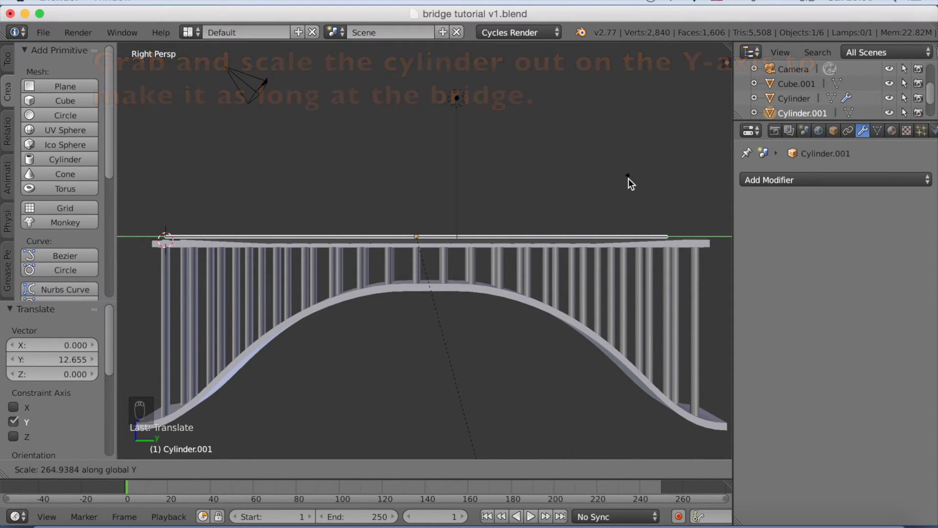
pyautogui.press('g')
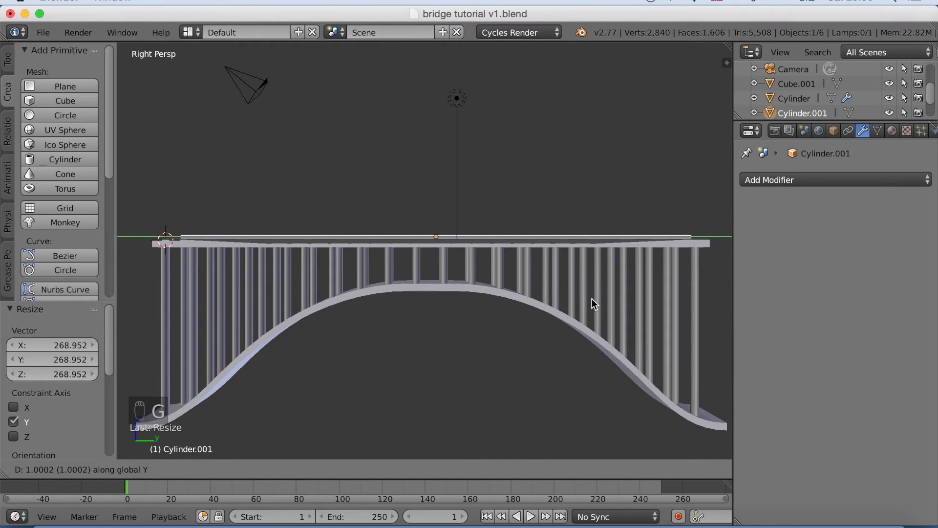
pyautogui.press('s')
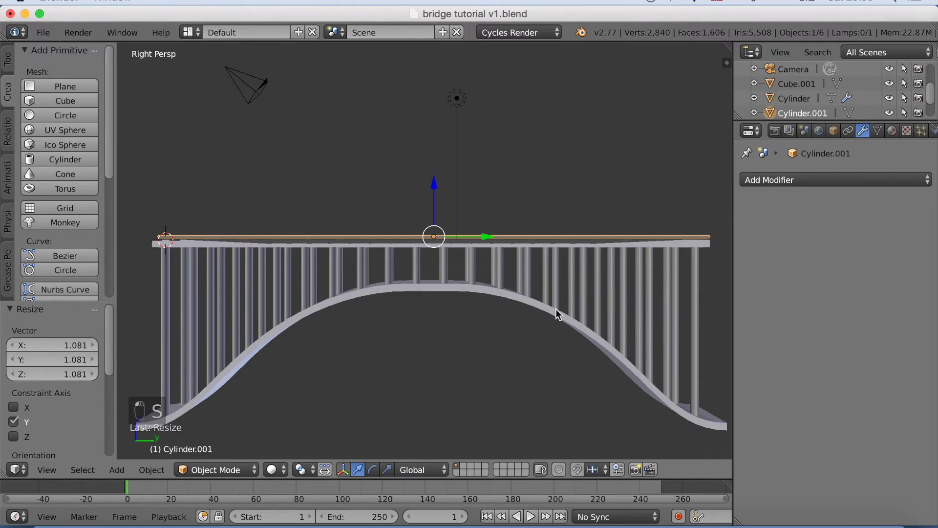
pyautogui.moveTo(674, 260); pyautogui.dragTo(637, 263)
pyautogui.middleClick(637, 263)
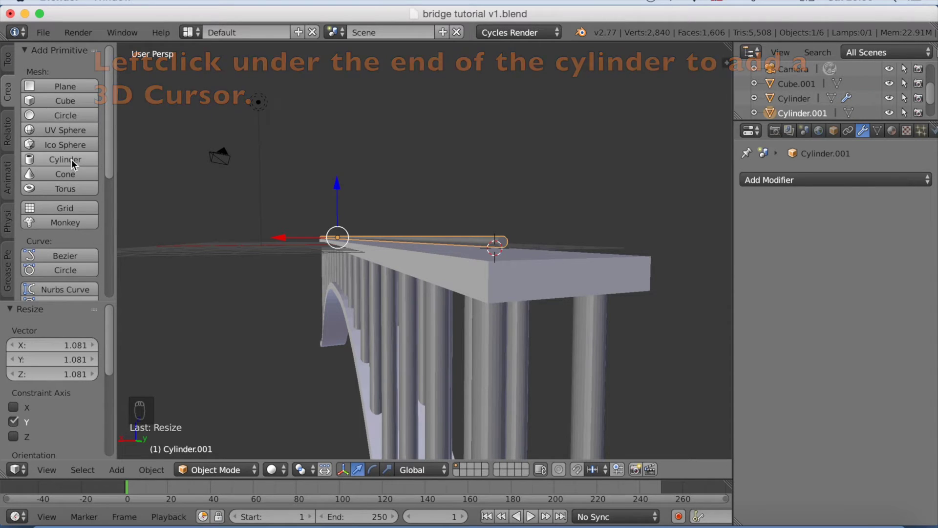
# - Shrink the new cylinder and place it at the rail's end from the top view
pyautogui.press('s')
pyautogui.moveTo(573, 222); pyautogui.dragTo(517, 257)
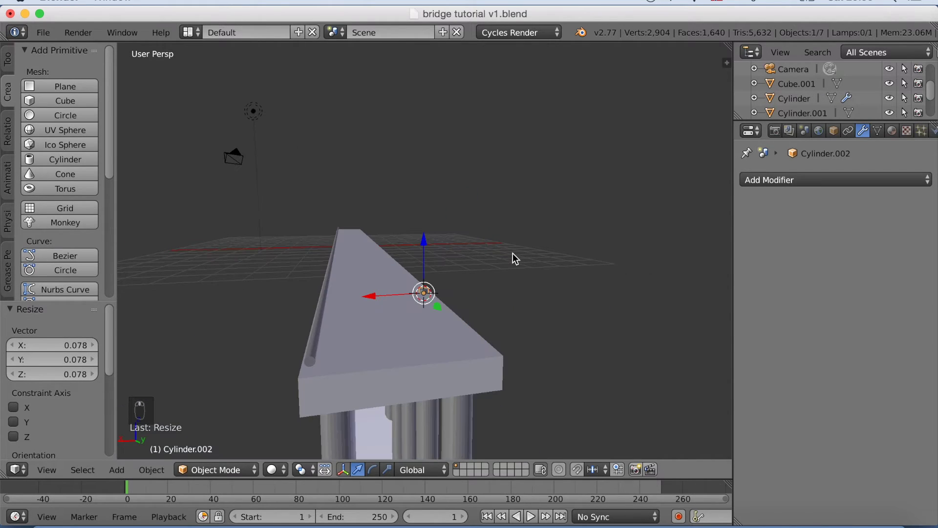
pyautogui.press('KP_7')
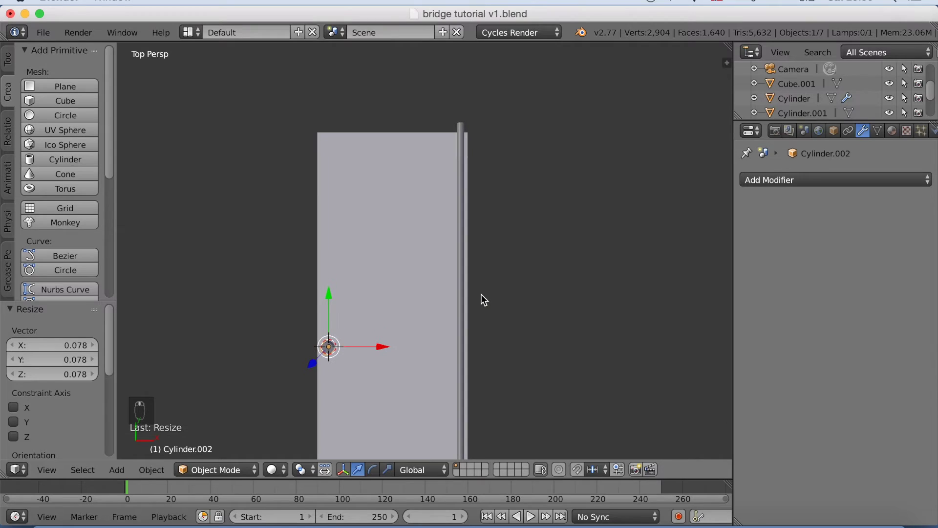
pyautogui.press('g')
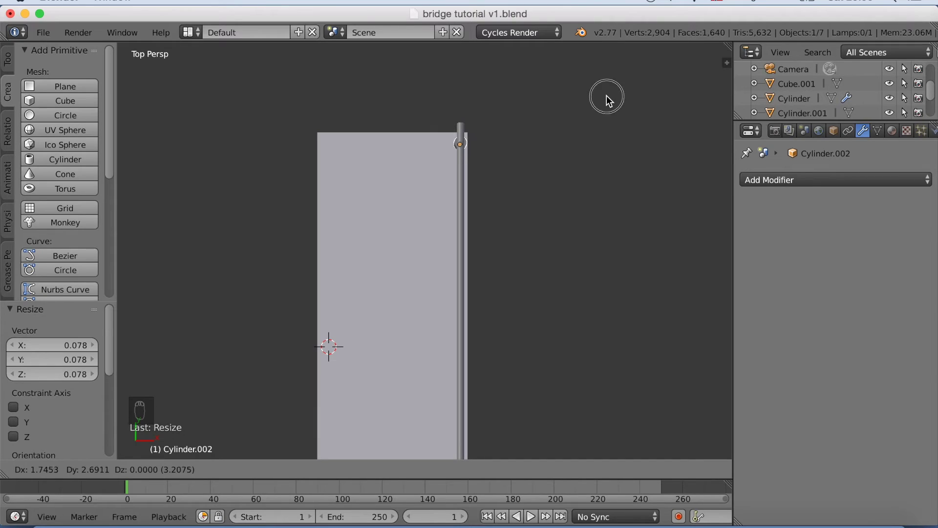
pyautogui.moveTo(616, 95); pyautogui.dragTo(632, 87)
pyautogui.press('s')
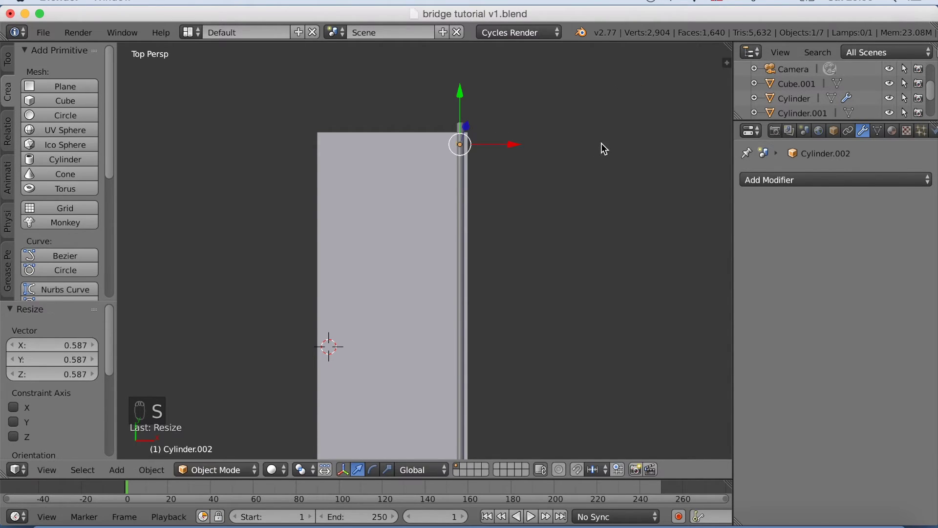
pyautogui.middleClick(539, 124)
pyautogui.moveTo(572, 110); pyautogui.dragTo(590, 123)
pyautogui.moveTo(566, 133); pyautogui.dragTo(535, 129)
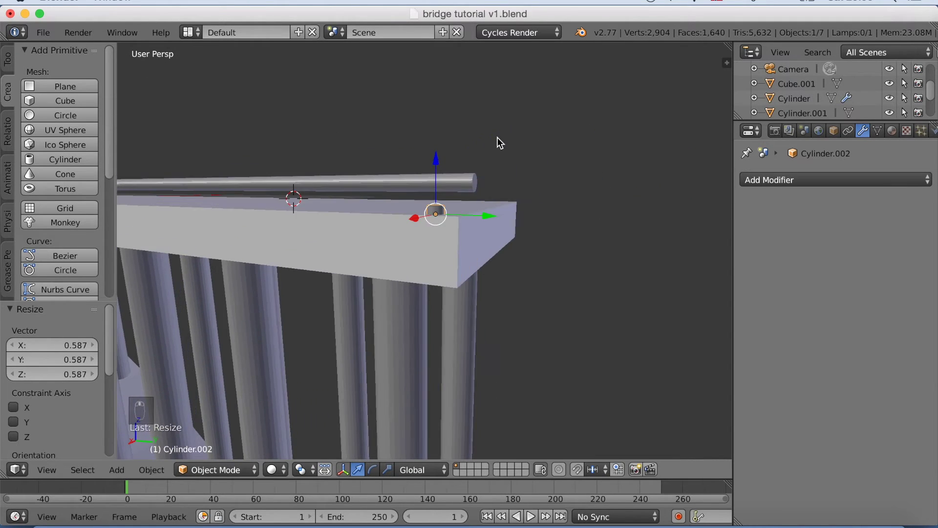
pyautogui.moveTo(501, 141); pyautogui.dragTo(520, 141)
# - Scale the cylinder on Z into a thin upright post and raise it between deck and rail, starting an Array offset -5 on Y
pyautogui.press('s')
pyautogui.moveTo(660, 227); pyautogui.dragTo(623, 146)
pyautogui.press('s')
pyautogui.moveTo(576, 161); pyautogui.dragTo(529, 170)
pyautogui.press('s')
pyautogui.click(583, 182)
pyautogui.moveTo(572, 176); pyautogui.dragTo(578, 184)
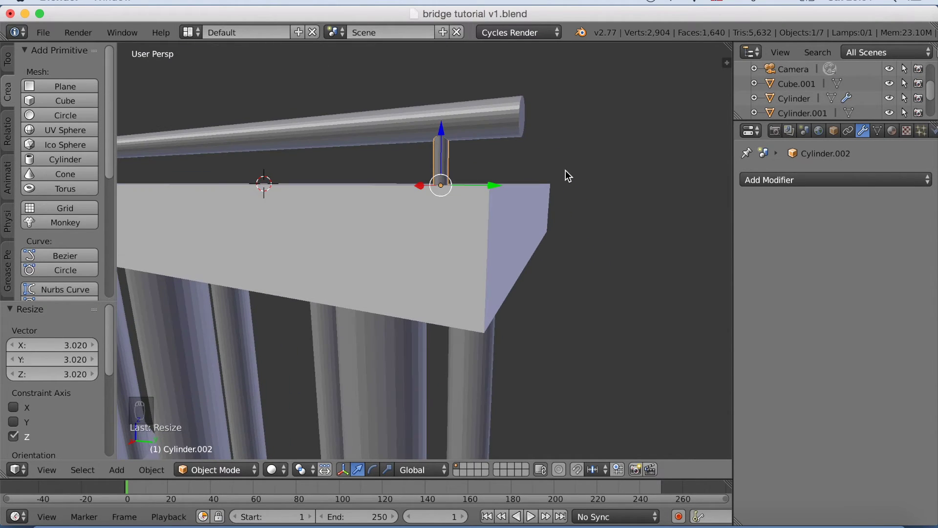
pyautogui.press('g')
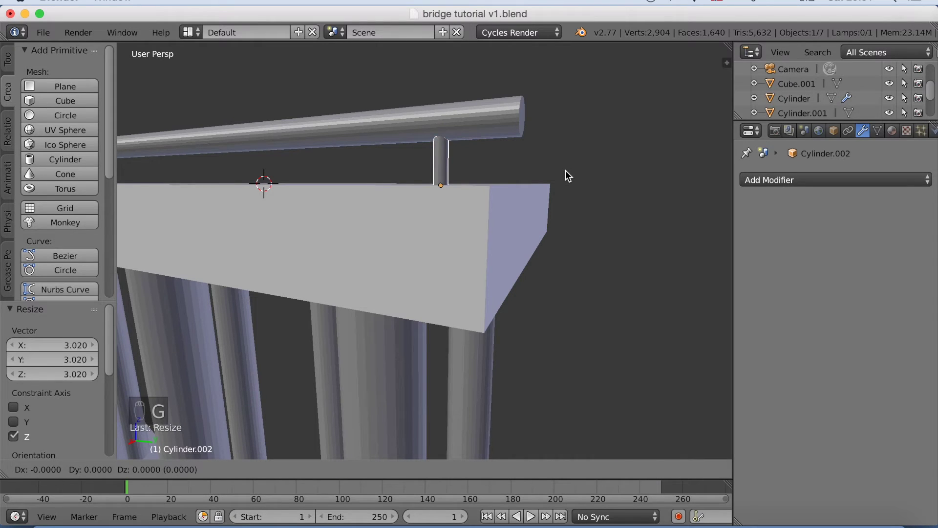
pyautogui.press('g')
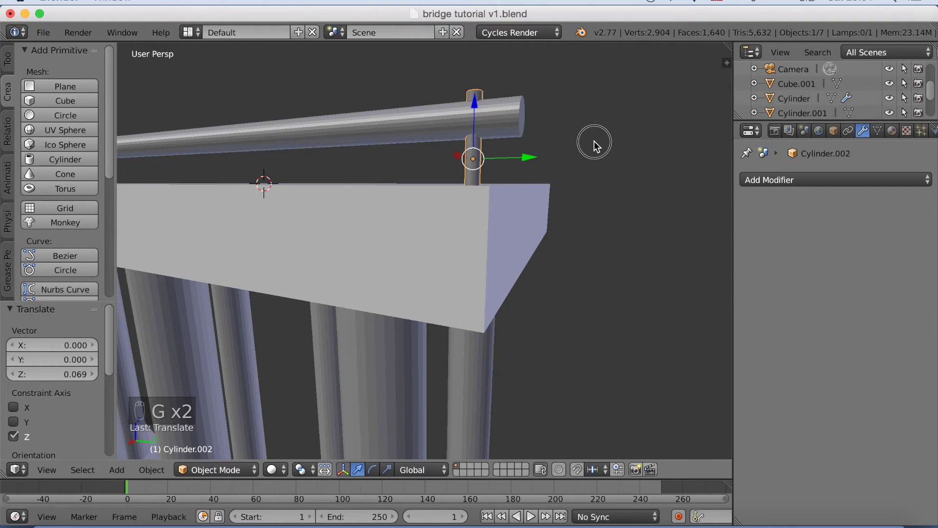
pyautogui.press('s')
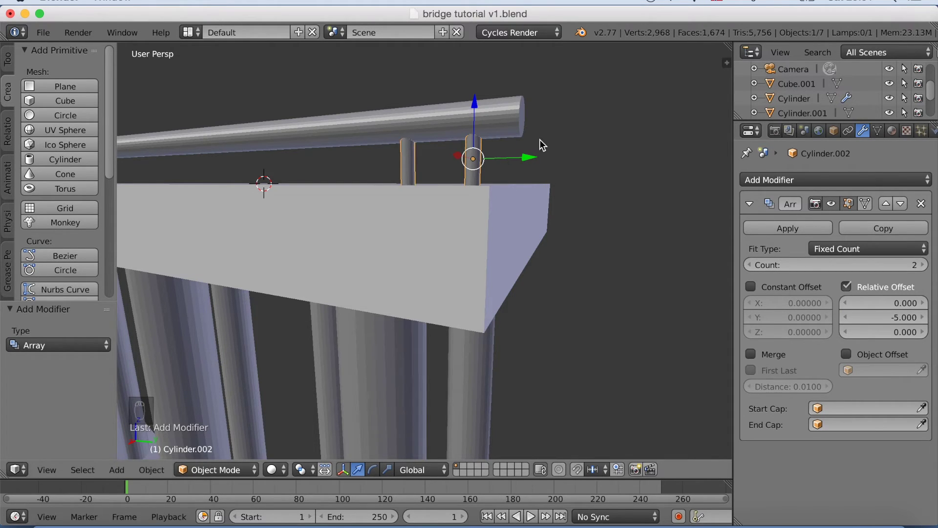
# - Raise the Array count to about 142 so balusters line the rail along the whole deck, checked from the side
pyautogui.moveTo(513, 155); pyautogui.dragTo(512, 269)
pyautogui.press('KP_3')
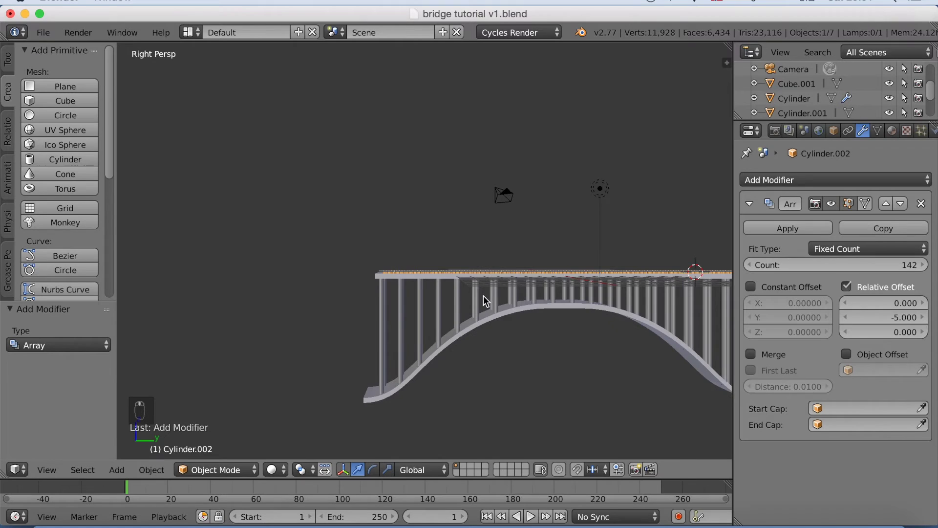
pyautogui.moveTo(402, 280); pyautogui.dragTo(471, 258)
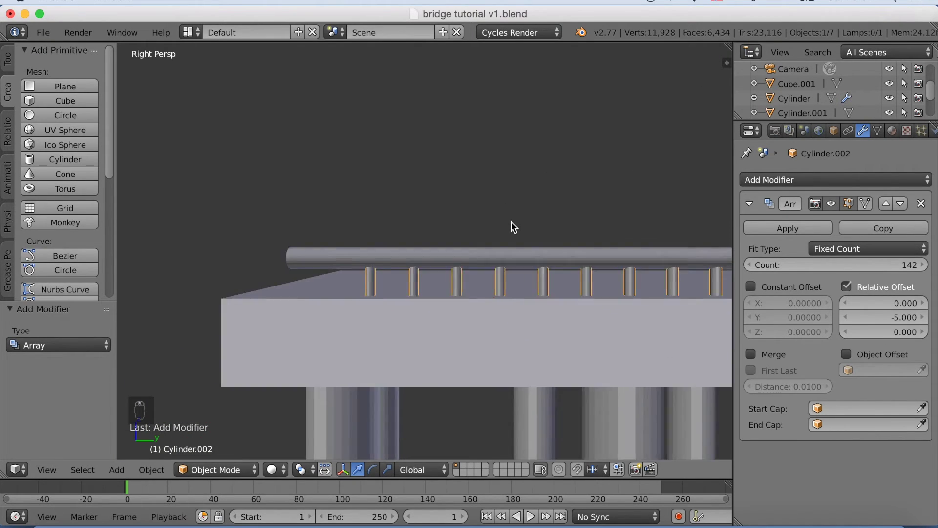
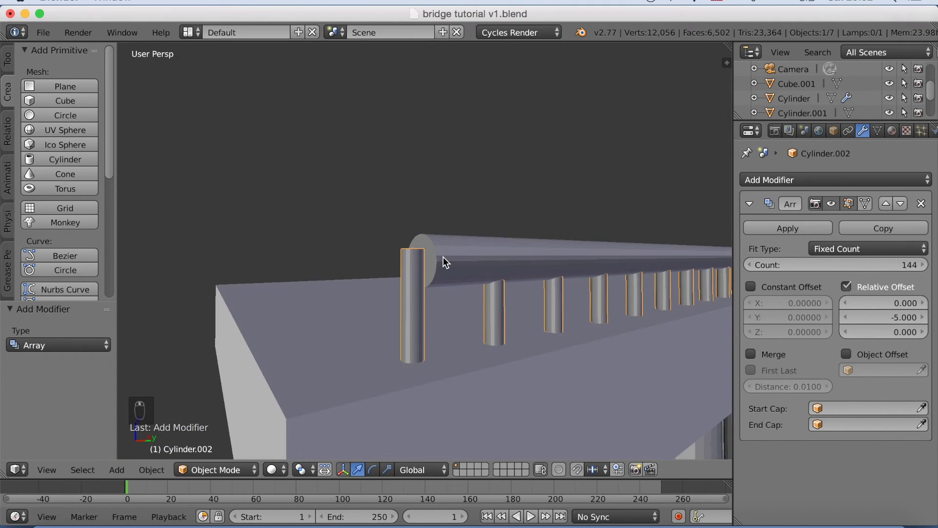
# - Select the rail and extend its end face along Y past the first post
pyautogui.rightClick(433, 262)
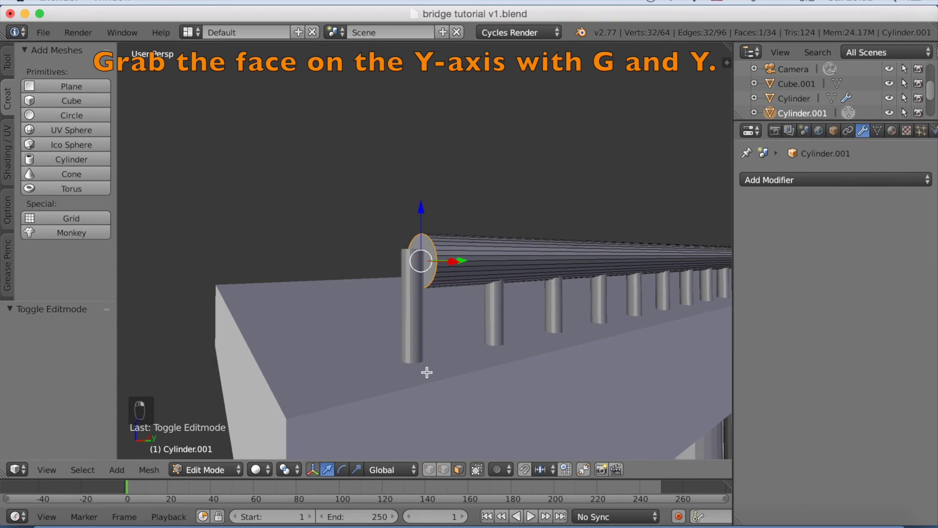
pyautogui.press('g')
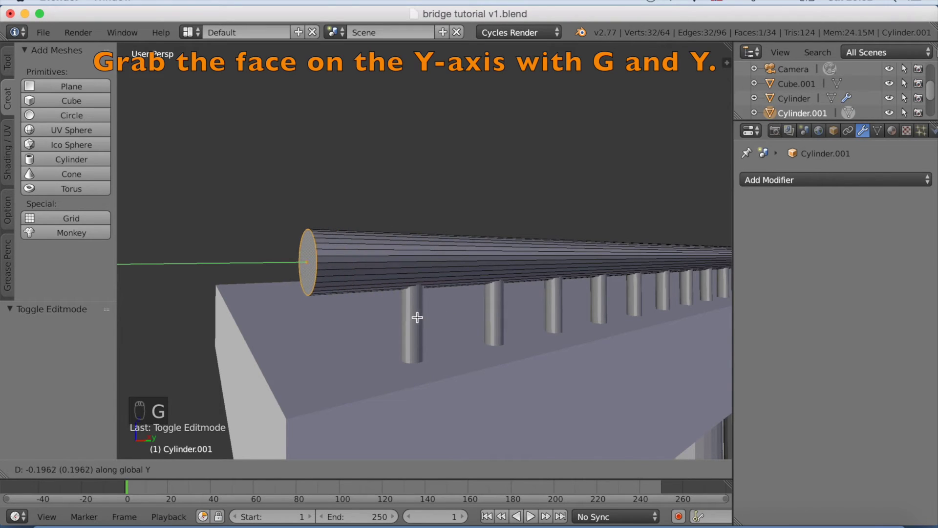
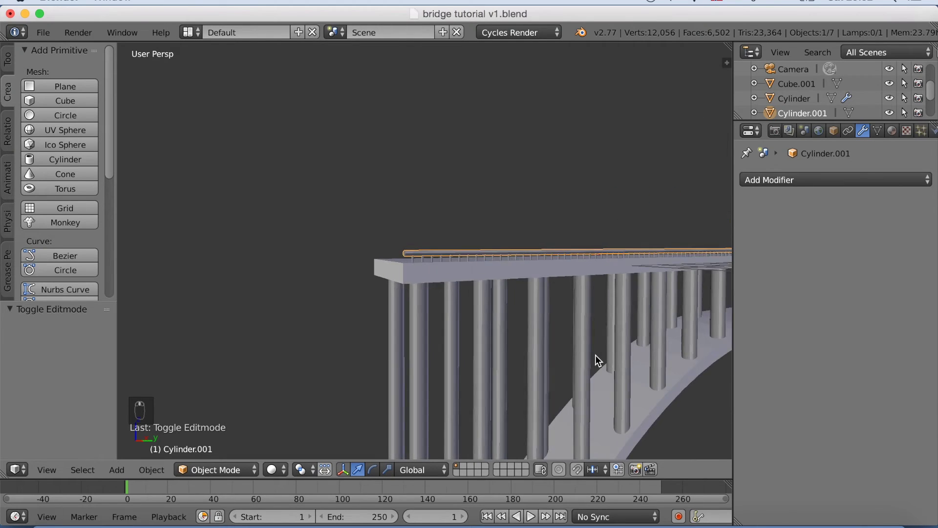
pyautogui.moveTo(420, 294); pyautogui.dragTo(791, 184)
# - Add Mirror modifiers to the posts and the rail, each using the deck object 'top' as Mirror Object
pyautogui.click(791, 183)
pyautogui.moveTo(792, 184); pyautogui.dragTo(649, 309)
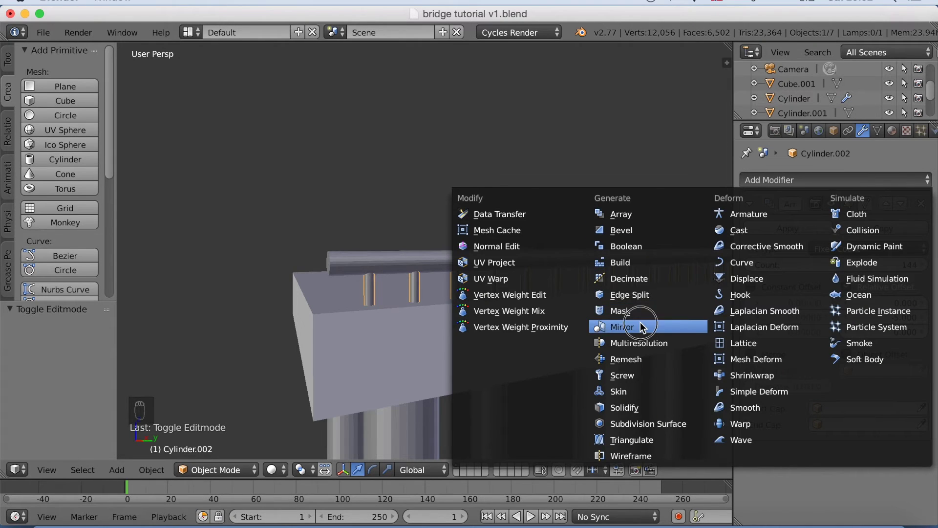
pyautogui.moveTo(838, 347); pyautogui.dragTo(559, 369)
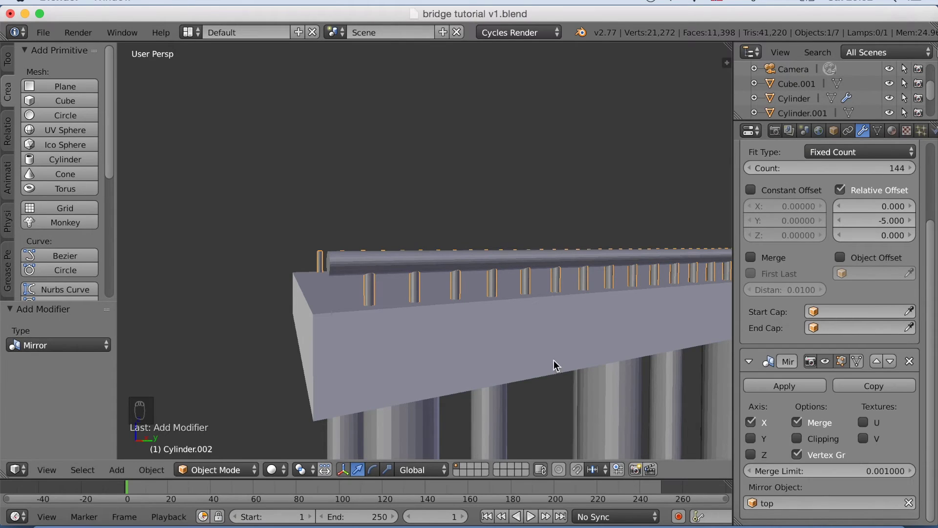
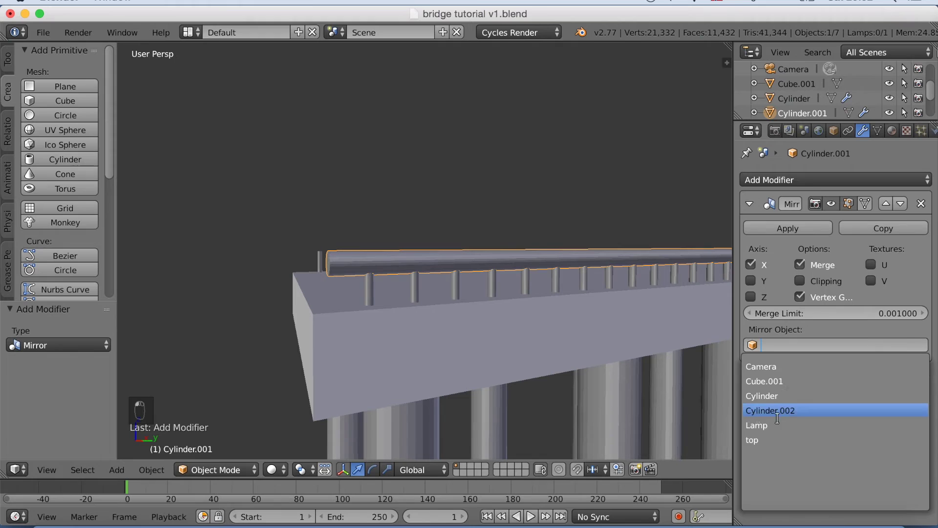
pyautogui.moveTo(694, 401); pyautogui.dragTo(527, 335)
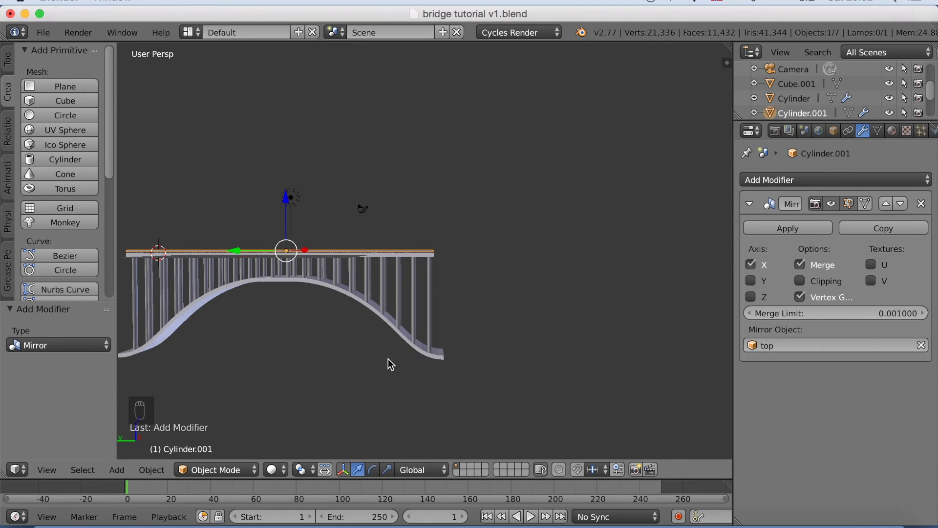
pyautogui.moveTo(392, 365); pyautogui.dragTo(65, 90)
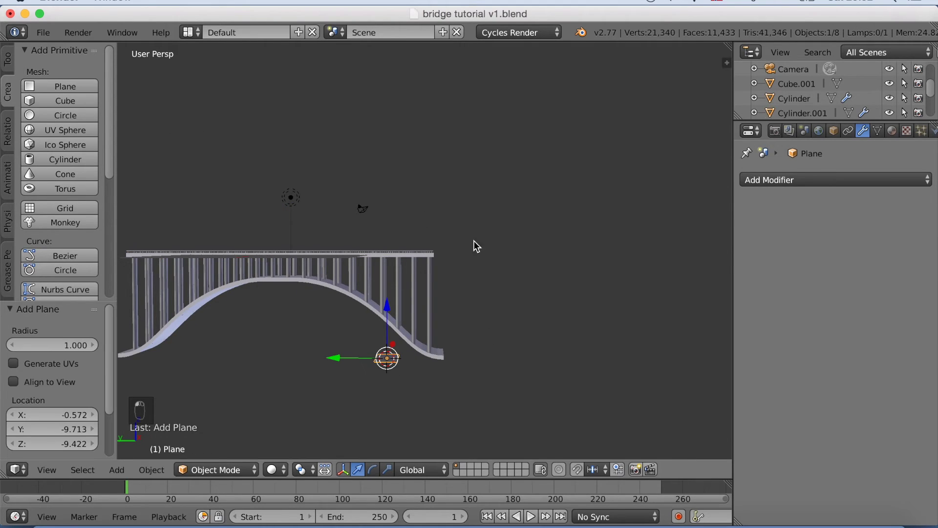
# - Scale the new plane up about 37 times into a wide ground surface under the bridge
pyautogui.press('s')
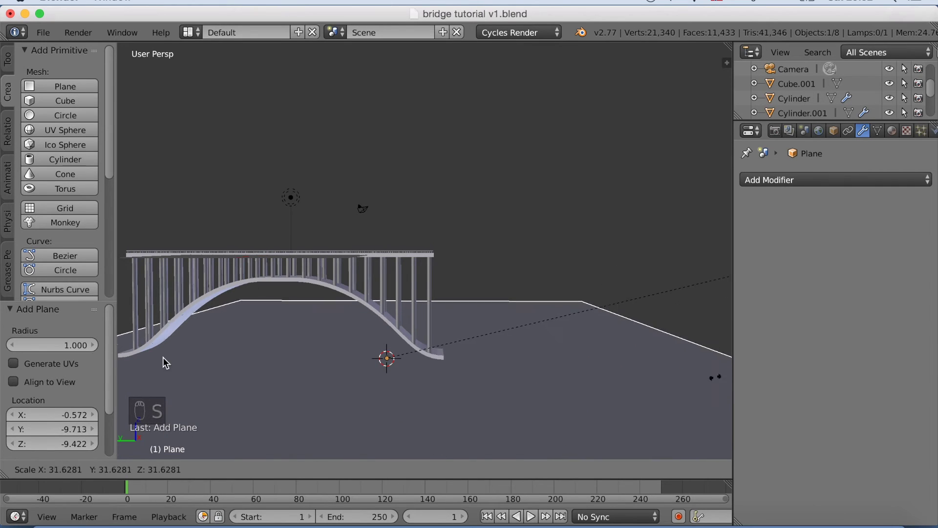
pyautogui.moveTo(435, 309); pyautogui.dragTo(393, 347)
pyautogui.moveTo(393, 347); pyautogui.dragTo(458, 351)
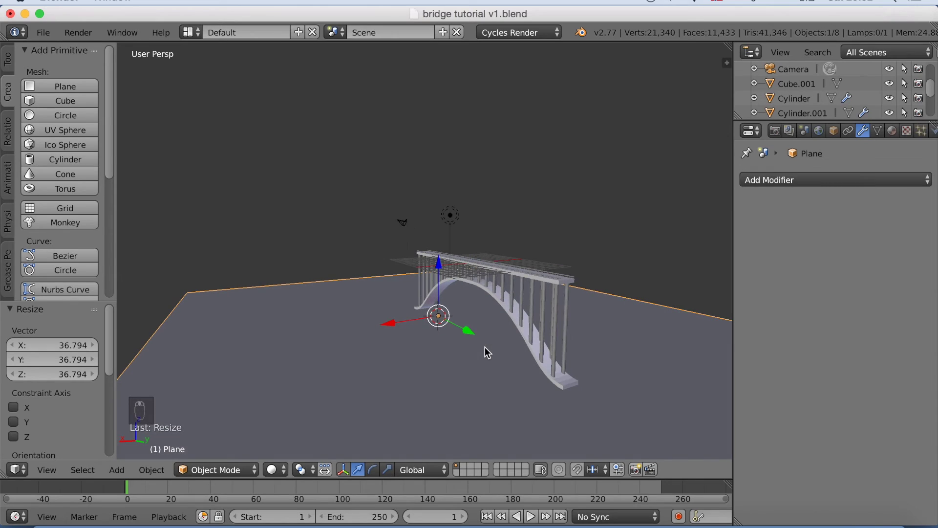
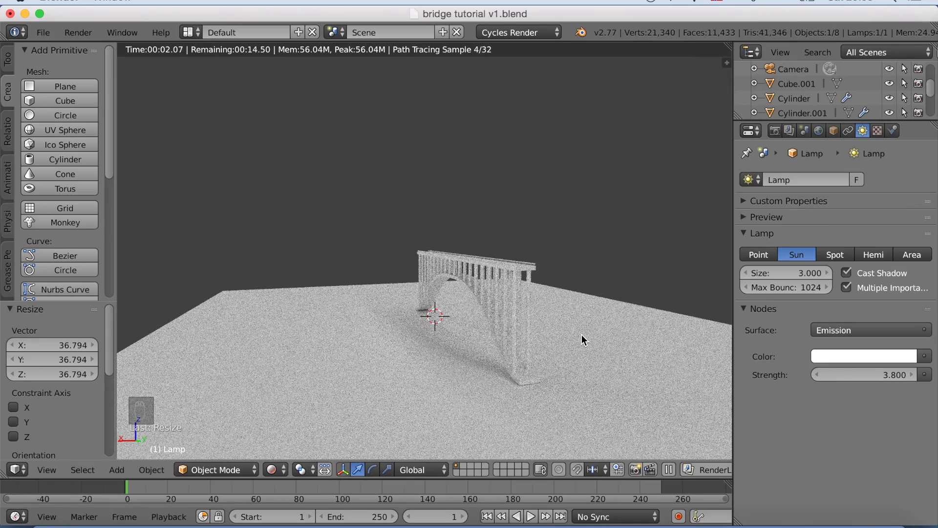
# - Reposition the lamp, then fly the camera with Shift+F until the whole arched bridge is framed
pyautogui.press('g')
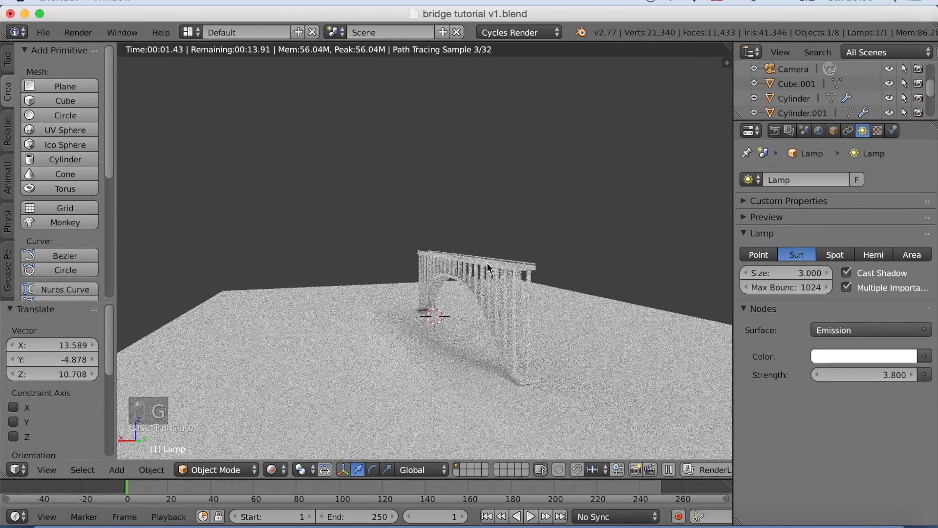
pyautogui.press('KP_0')
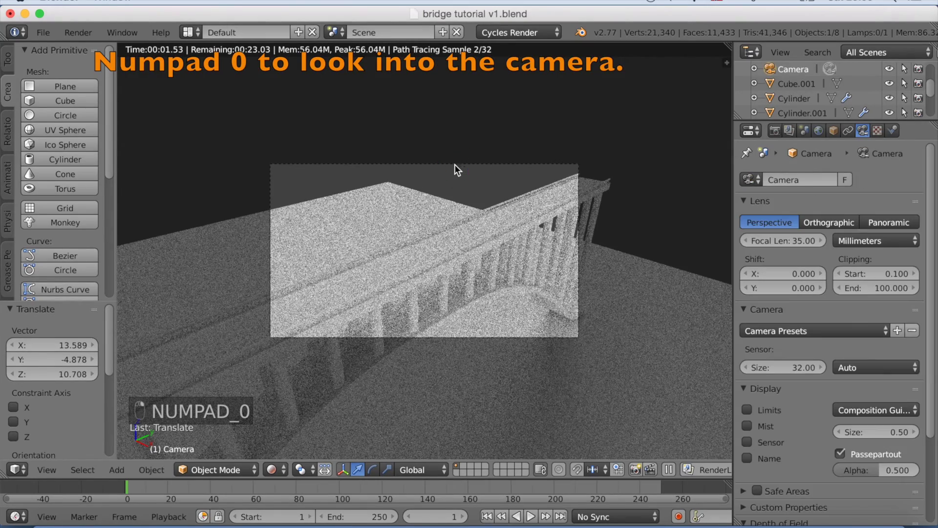
pyautogui.press('g')
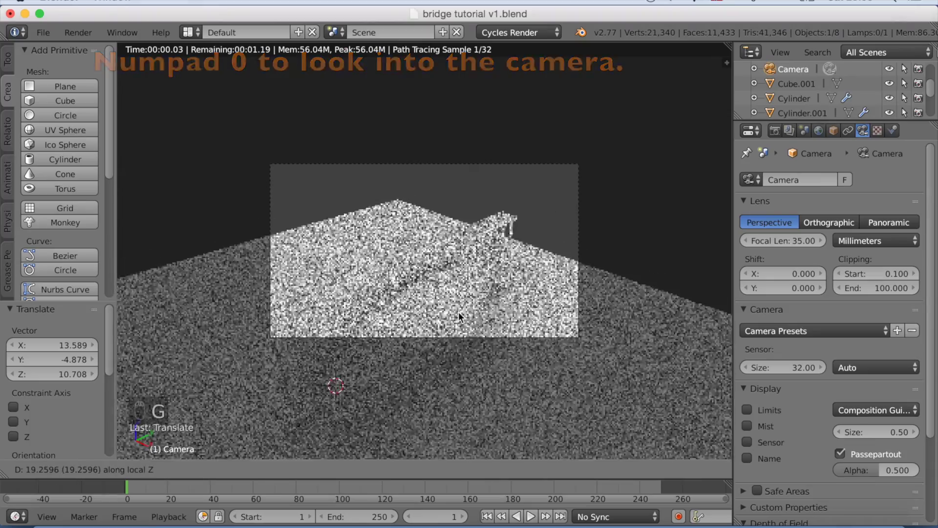
pyautogui.press('g')
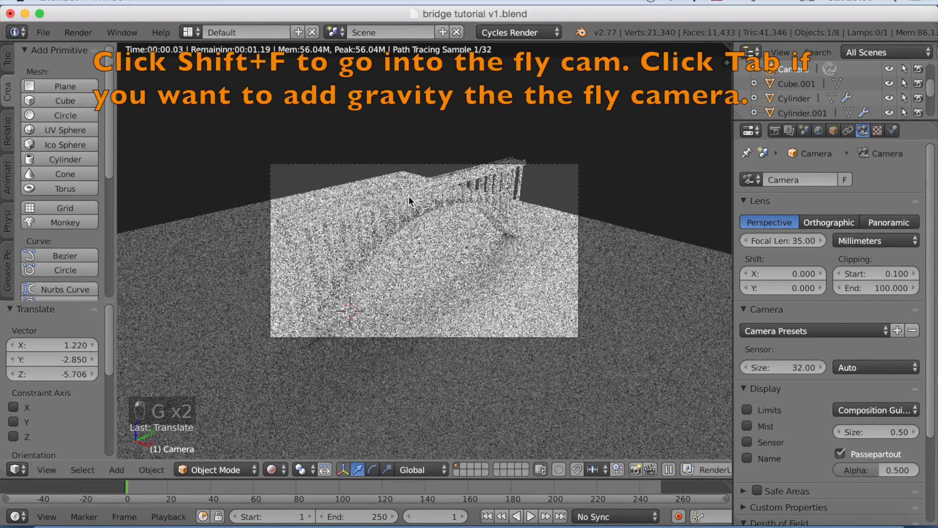
pyautogui.press('shift+f')
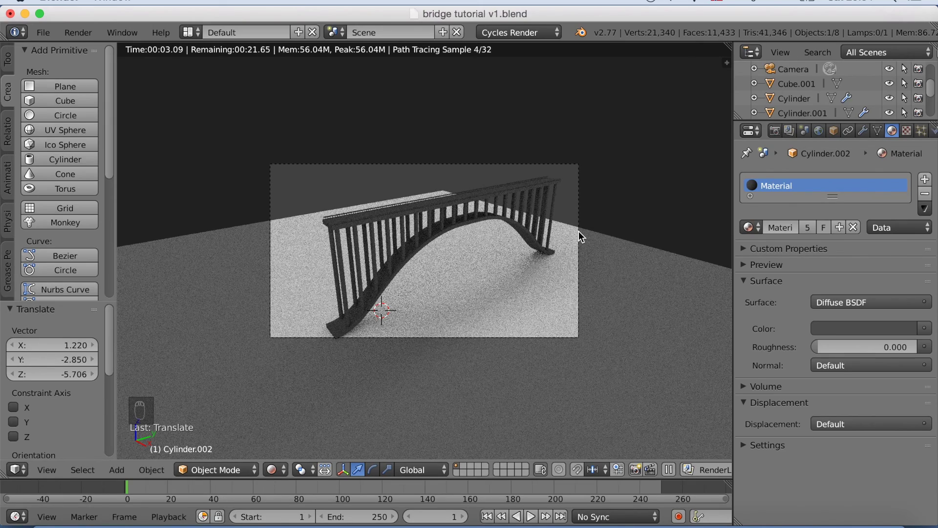
# - Lighten the World background colour to light grey and start walk navigation from the camera view
pyautogui.moveTo(825, 135); pyautogui.dragTo(803, 250)
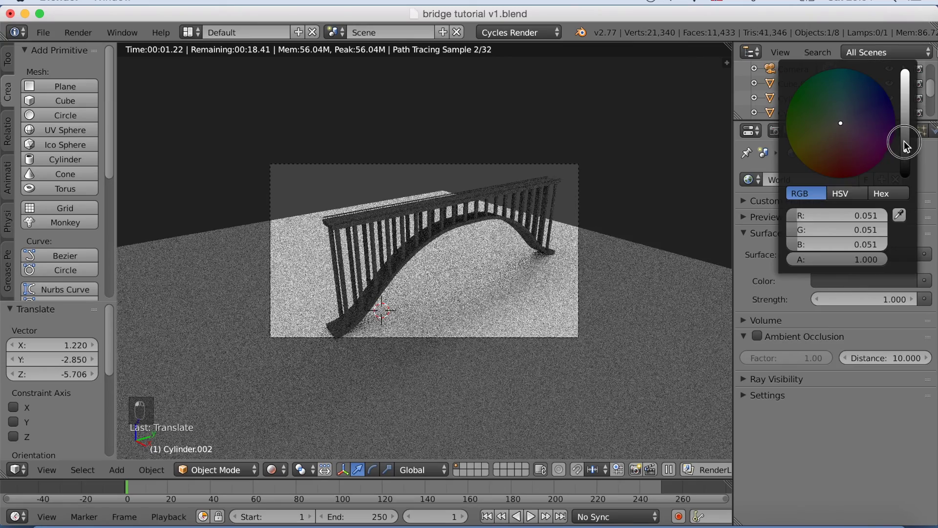
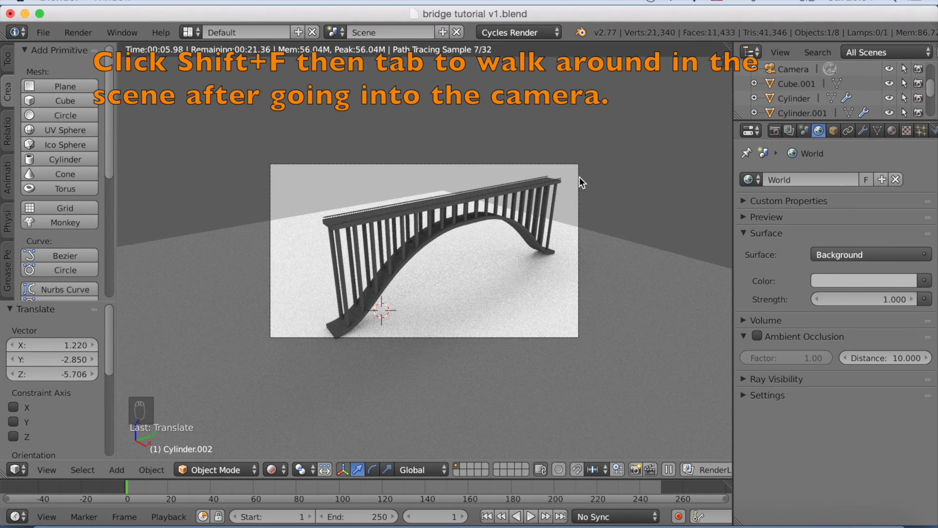
pyautogui.moveTo(582, 181); pyautogui.dragTo(551, 202)
pyautogui.press('shift+f')
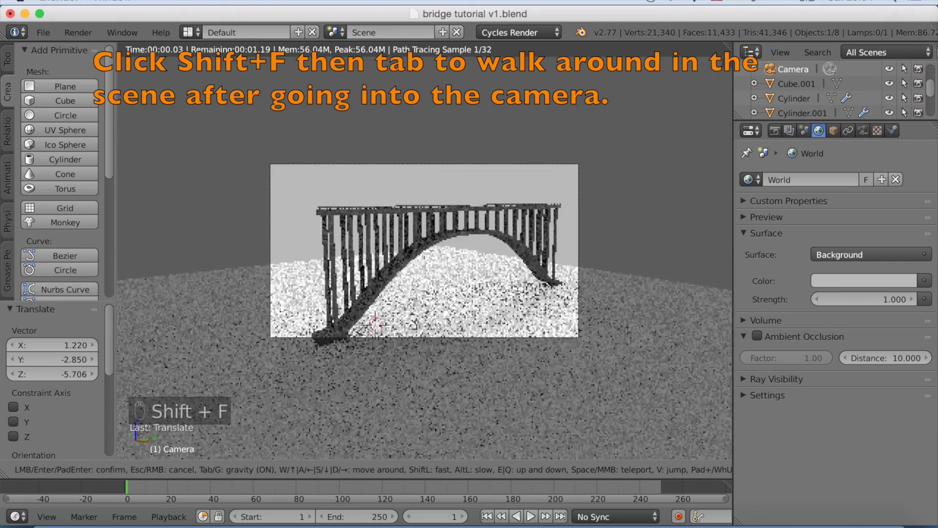